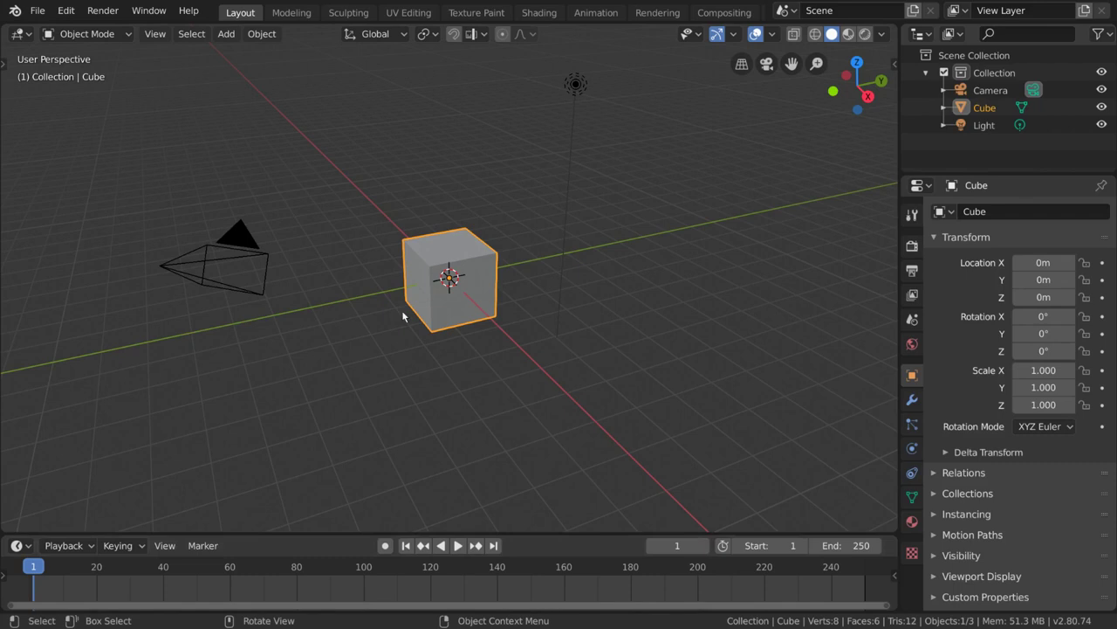
# - Select the cube, round it with a Subdivision Surface modifier (Ctrl+2) and smooth its shading
pyautogui.click(454, 326)
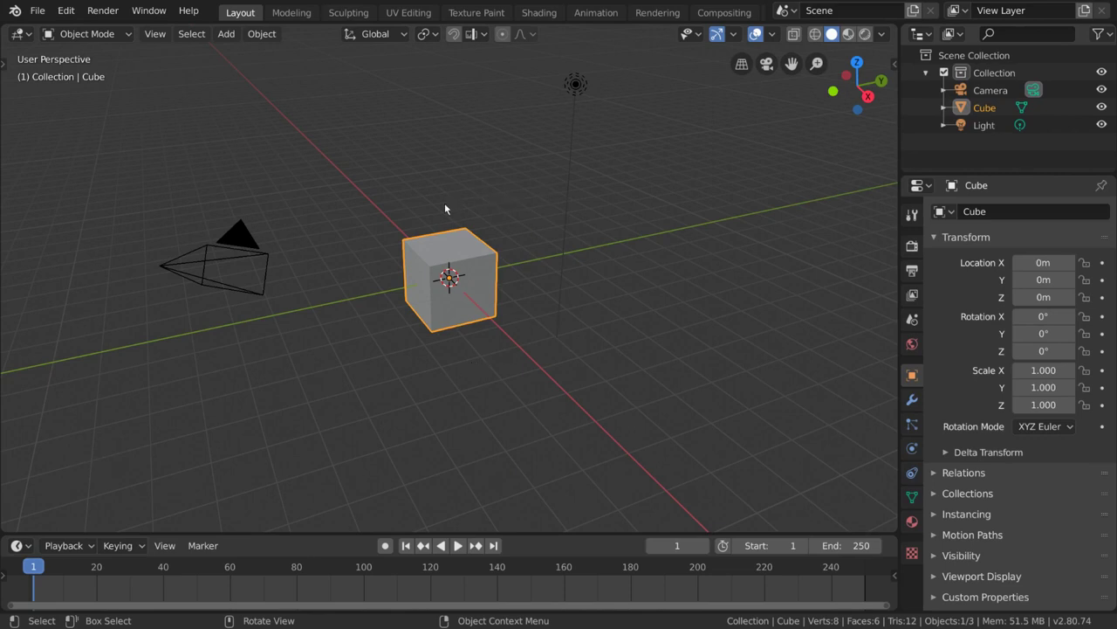
pyautogui.press('ctrl+2')
pyautogui.rightClick(636, 325)
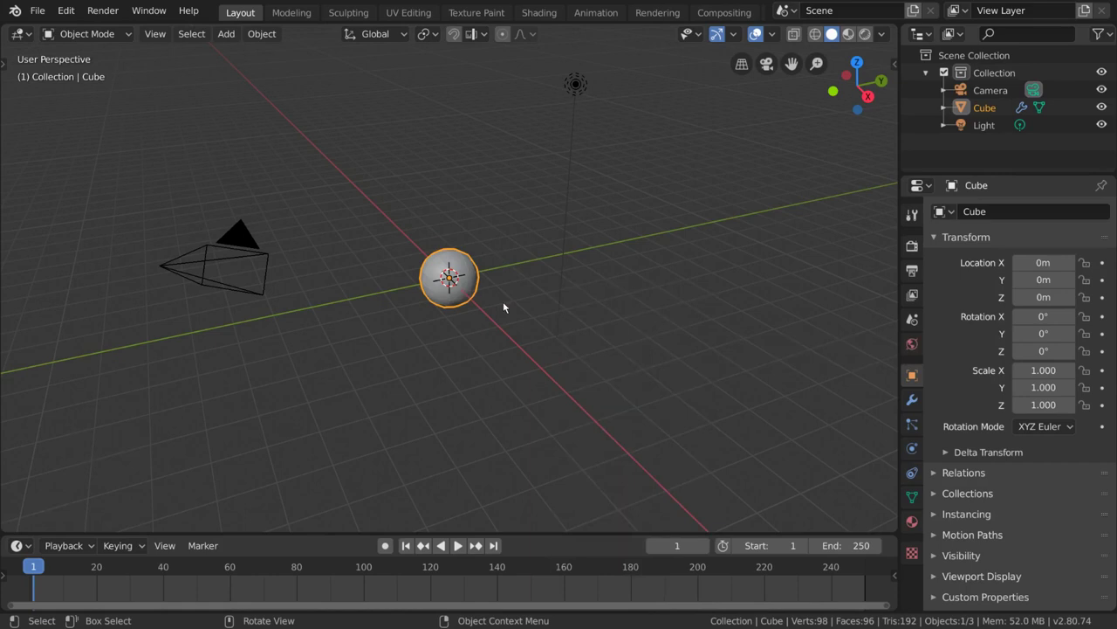
# - Frame the sphere in the viewport and turn on automatic keyframe recording in the Timeline
pyautogui.scroll(3)
pyautogui.middleClick(522, 305)
pyautogui.scroll(-3)
pyautogui.middleClick(543, 278)
pyautogui.scroll(-3)
pyautogui.middleClick(547, 310)
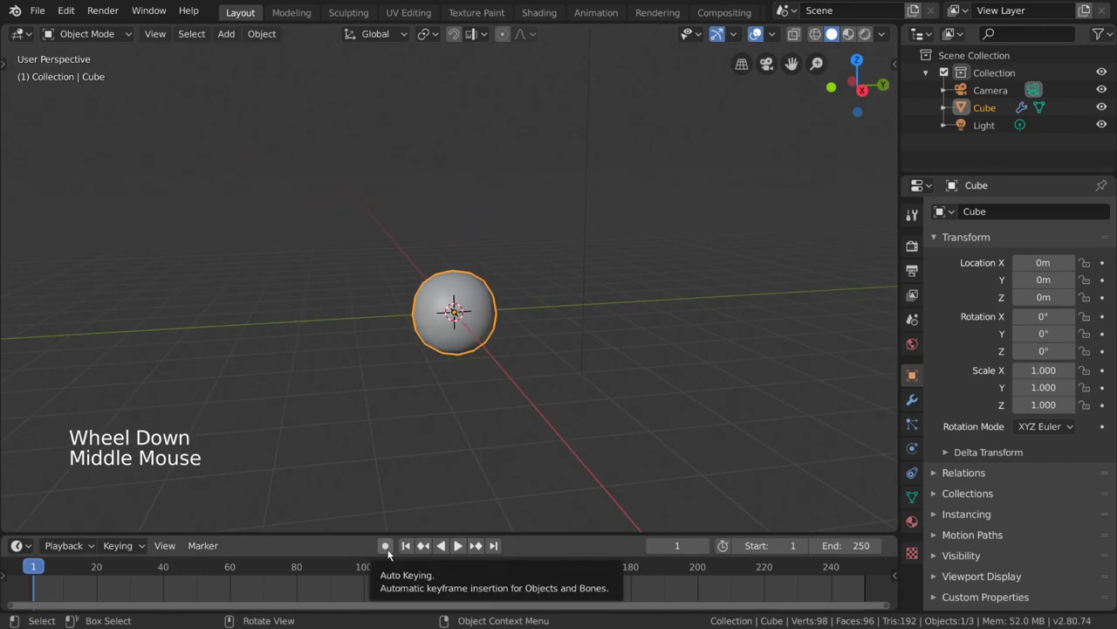
pyautogui.click(392, 551)
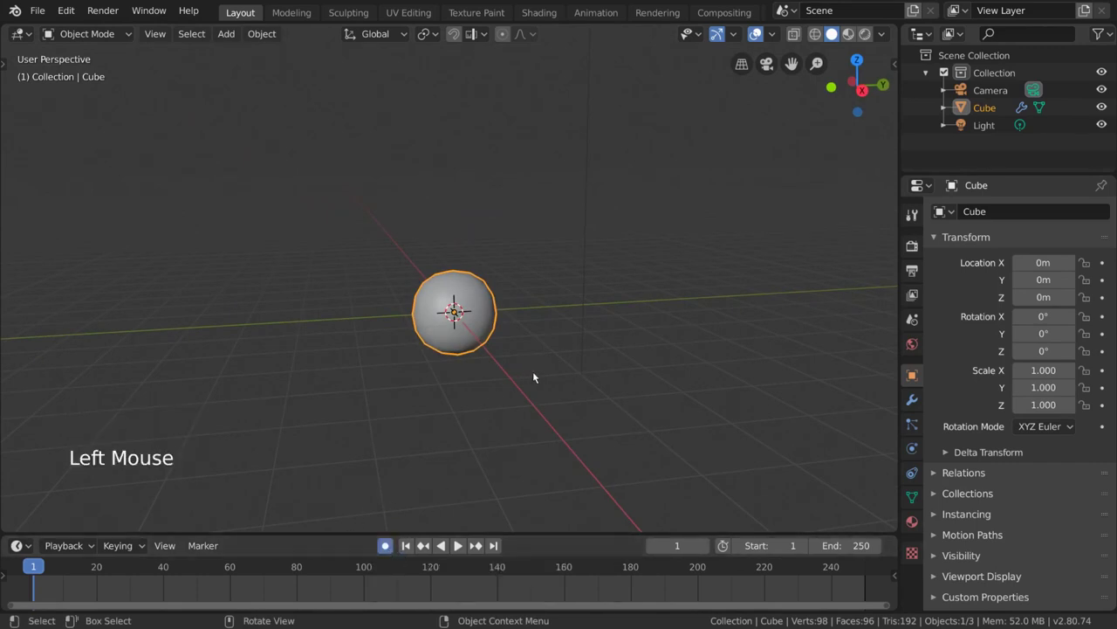
pyautogui.middleClick(556, 365)
# - Move the sphere up about 6 m along Z, recording its starting keyframe on frame 1
pyautogui.press('g')
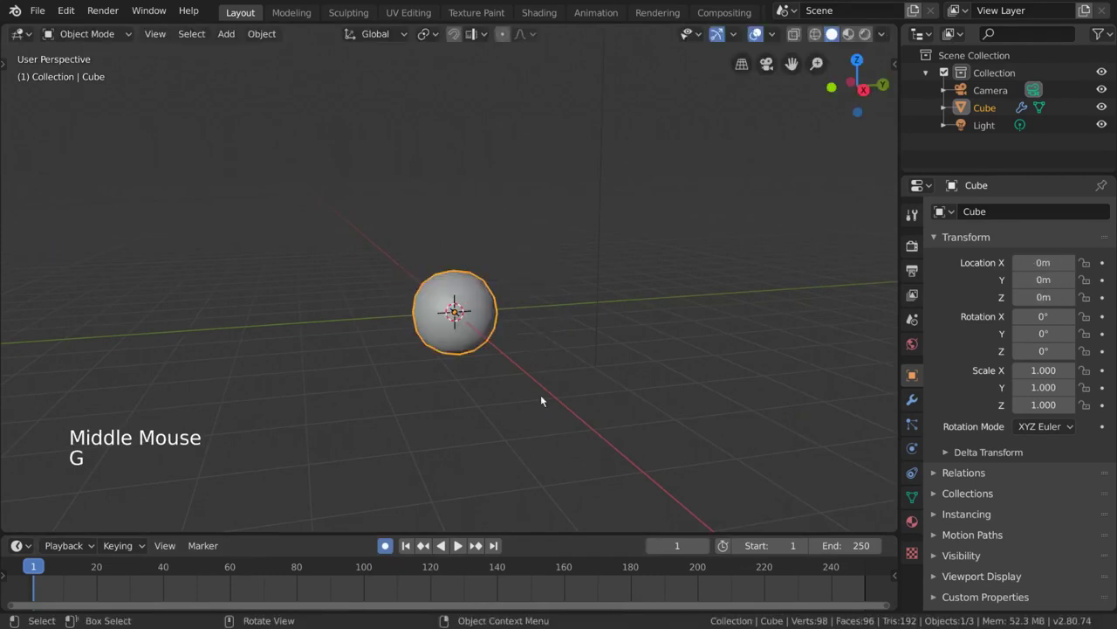
pyautogui.scroll(-3)
pyautogui.middleClick(530, 347)
pyautogui.middleClick(530, 357)
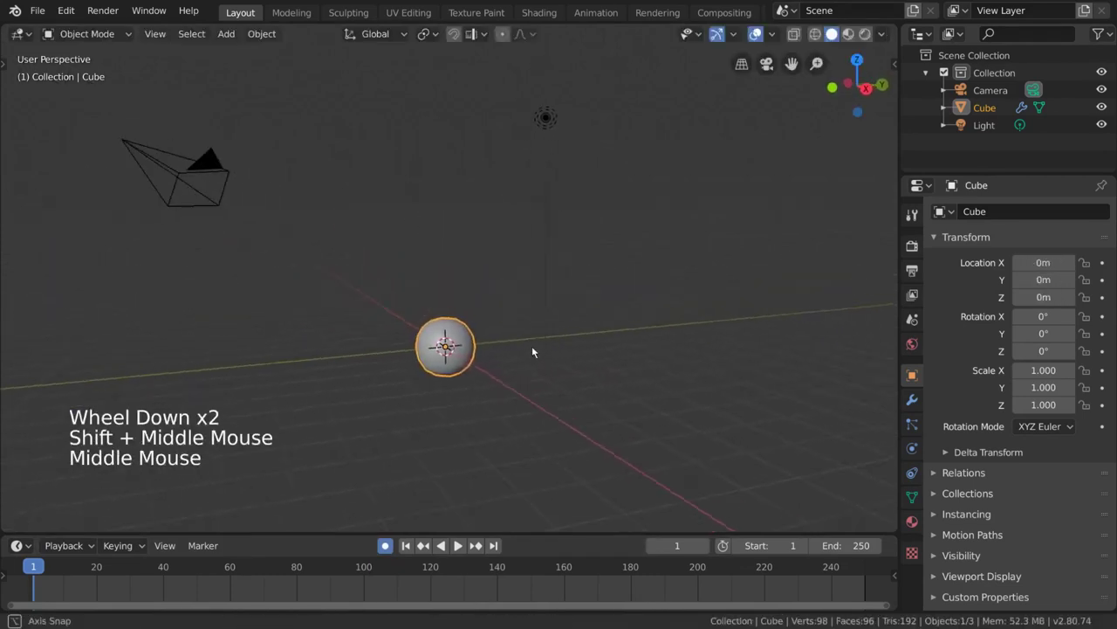
pyautogui.press('g')
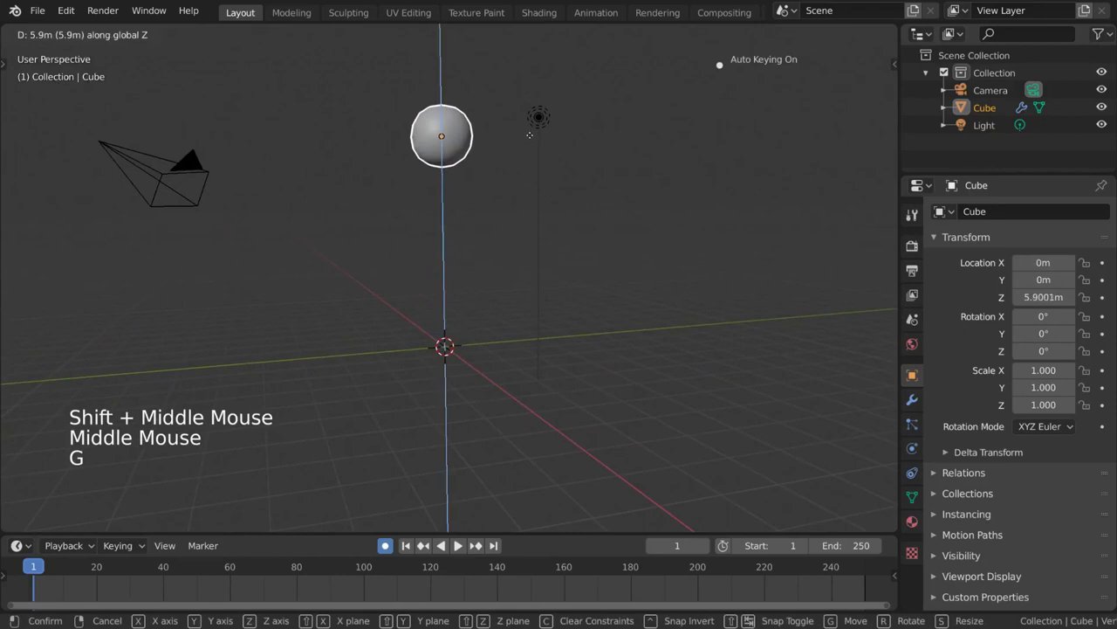
pyautogui.middleClick(531, 180)
pyautogui.middleClick(543, 218)
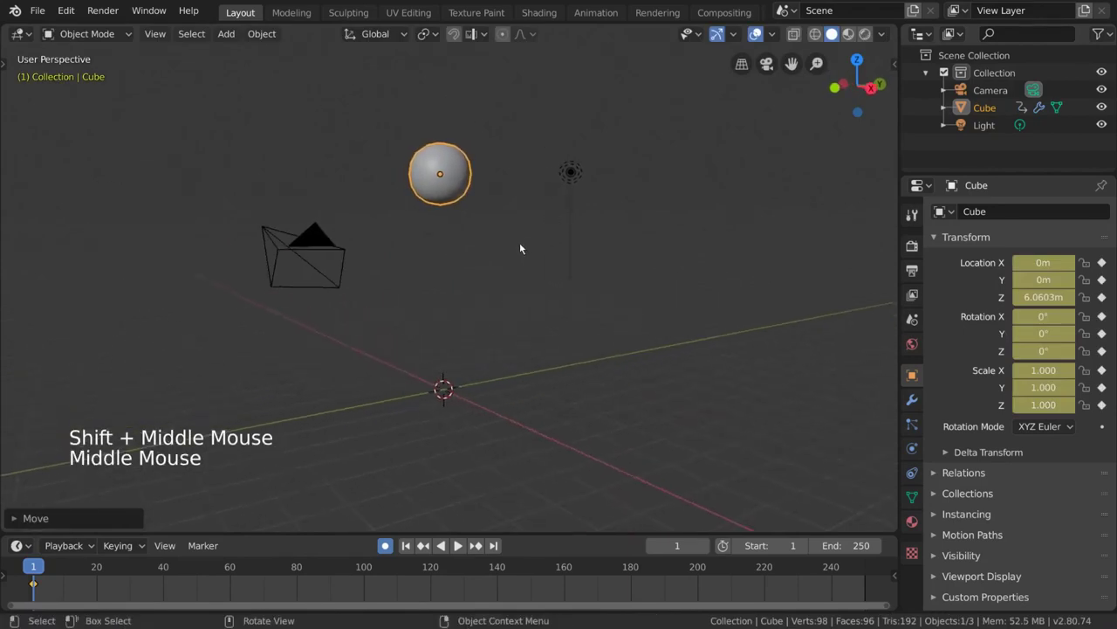
# - Adjust the sphere's keyed starting height to about 6.69 m on the Z axis
pyautogui.middleClick(517, 248)
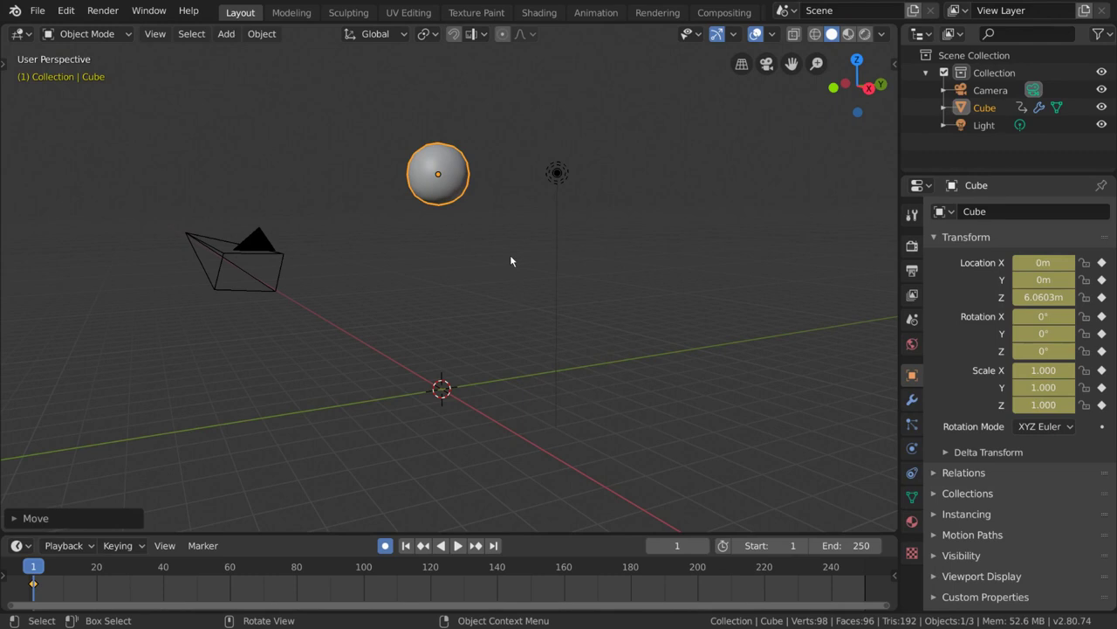
pyautogui.press('g')
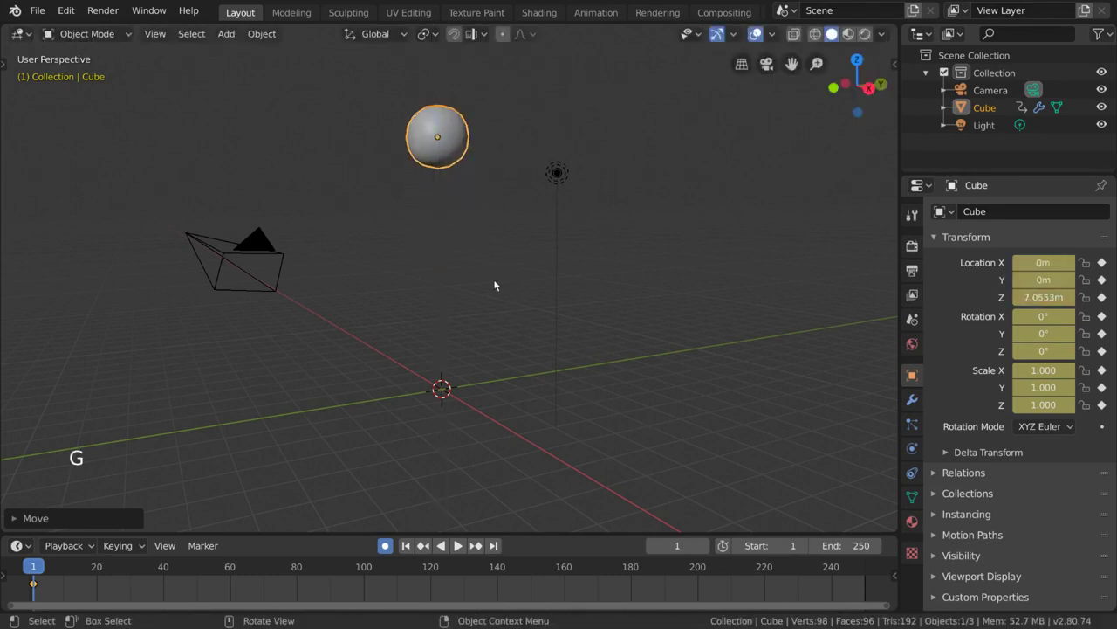
pyautogui.press('g')
pyautogui.press('g')
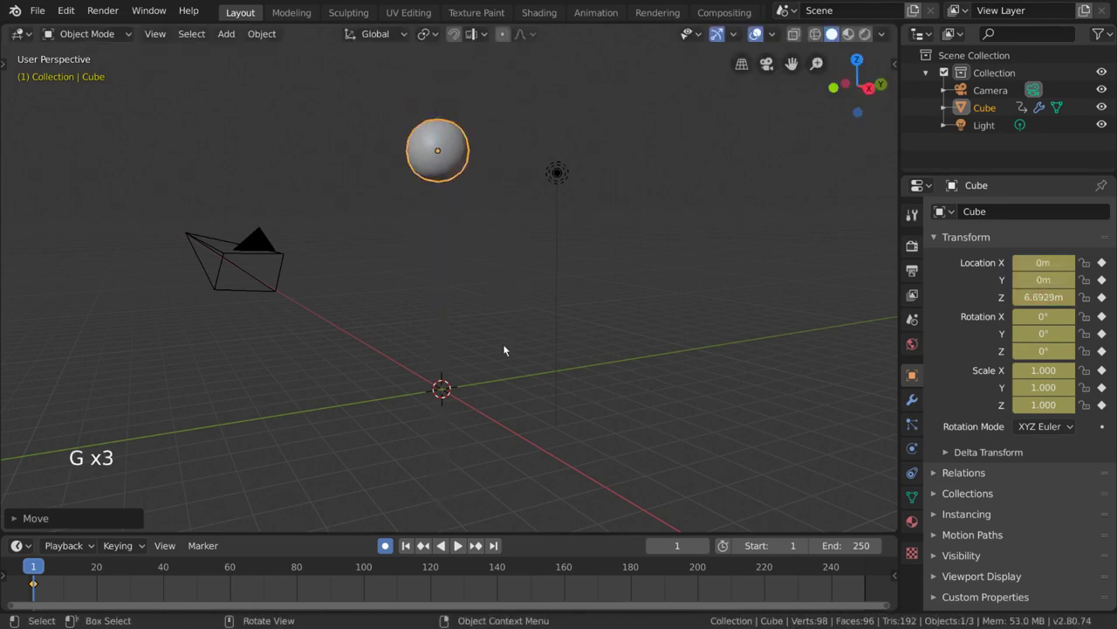
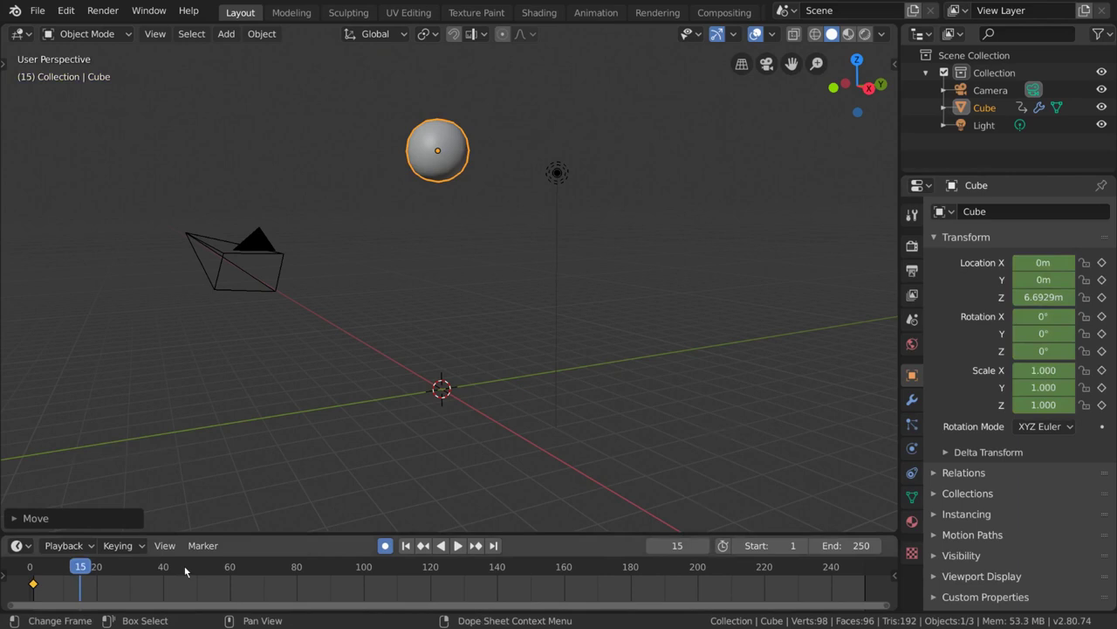
# - Scrub the Timeline forward to a later frame around 18–21
pyautogui.click(124, 568)
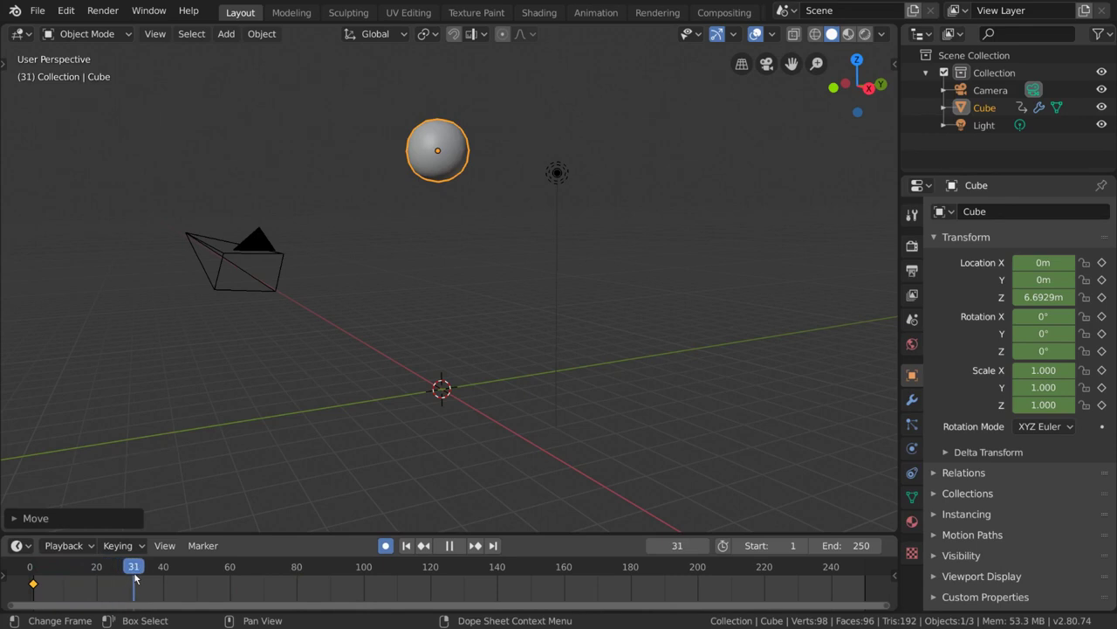
pyautogui.scroll(3)
pyautogui.scroll(-3)
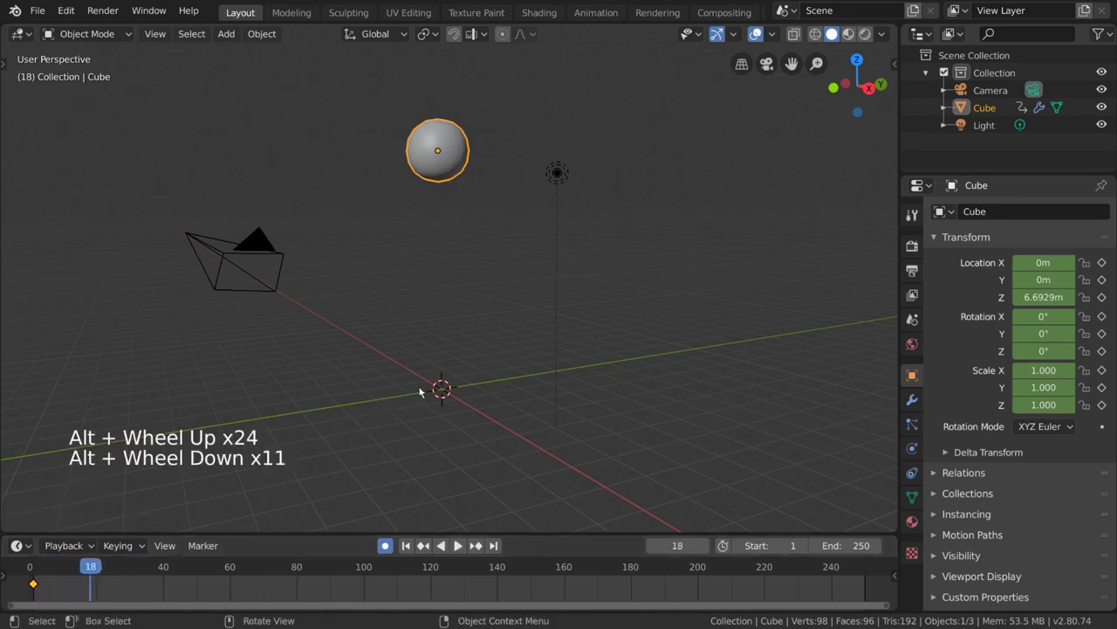
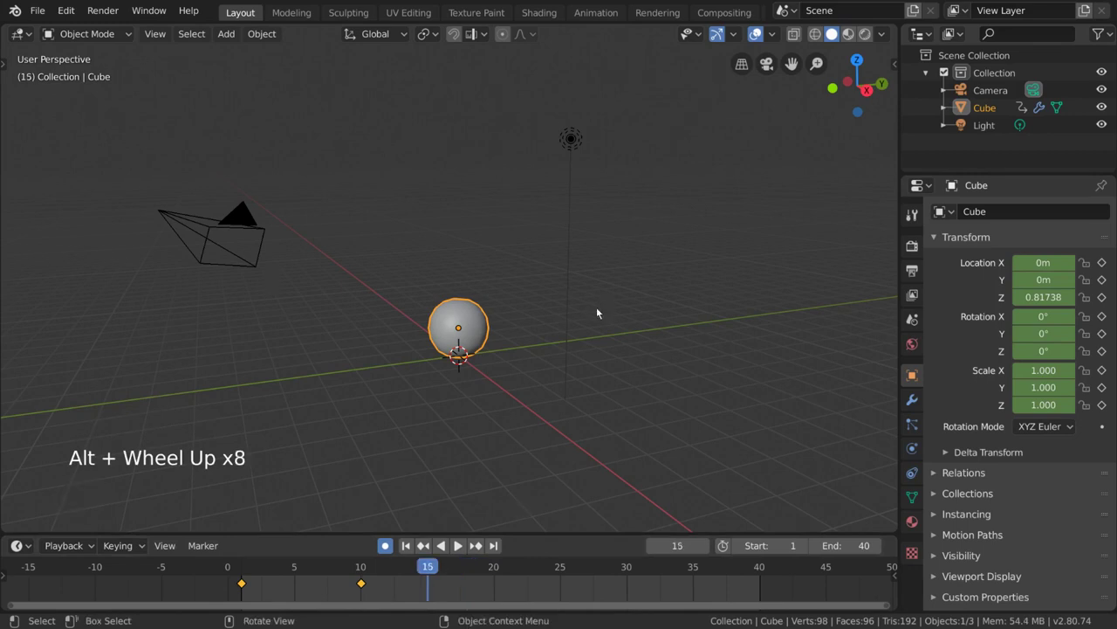
# - Raise the sphere to about 1.6 m at frame 15 to key the top of the bounce
pyautogui.scroll(3)
pyautogui.press('g')
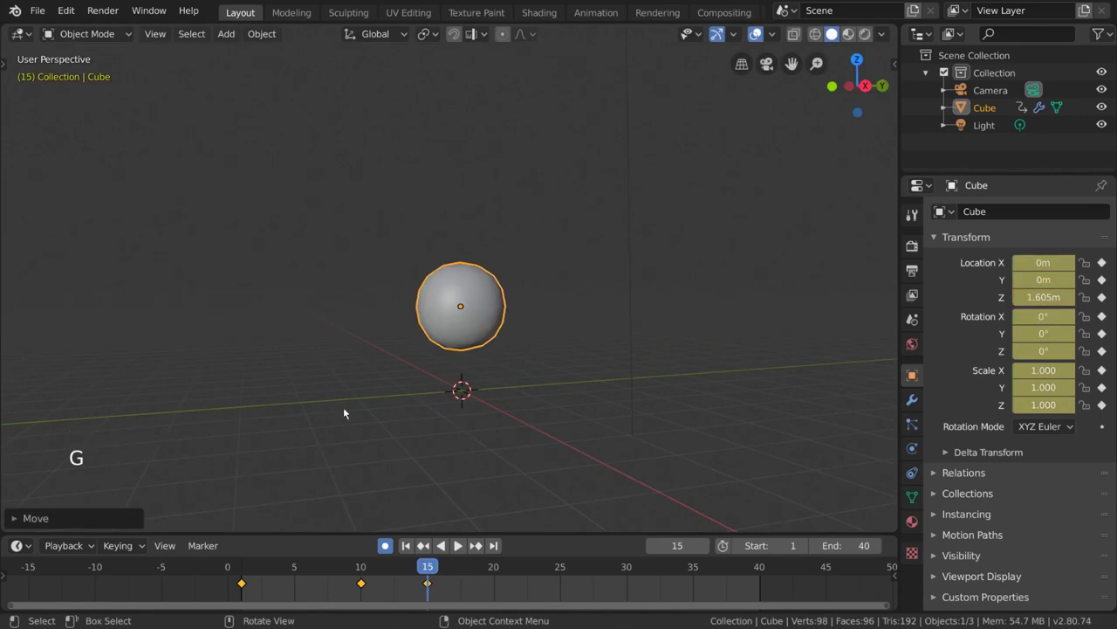
pyautogui.middleClick(565, 402)
pyautogui.scroll(-3)
# - Move to frame 20 and reframe the view ready to key the next fall
pyautogui.click(498, 575)
pyautogui.middleClick(534, 382)
pyautogui.scroll(3)
pyautogui.middleClick(549, 357)
pyautogui.middleClick(545, 339)
pyautogui.scroll(-3)
# - Lower the sphere to about 0.88 m at frame 20, then select that keyframe in the Timeline
pyautogui.press('g')
pyautogui.middleClick(533, 367)
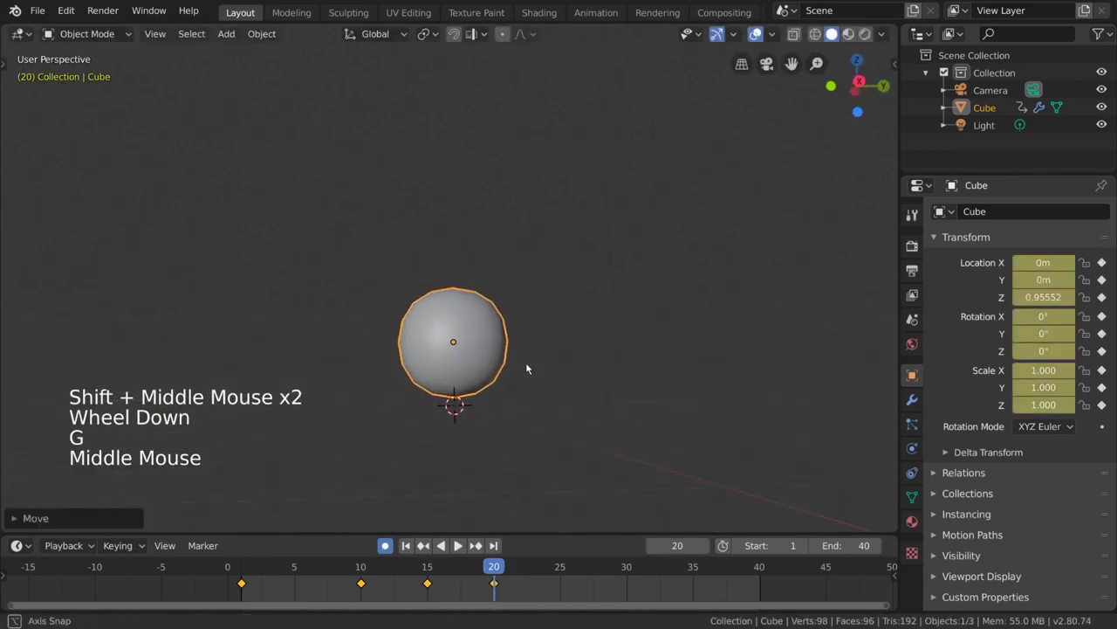
pyautogui.press('g')
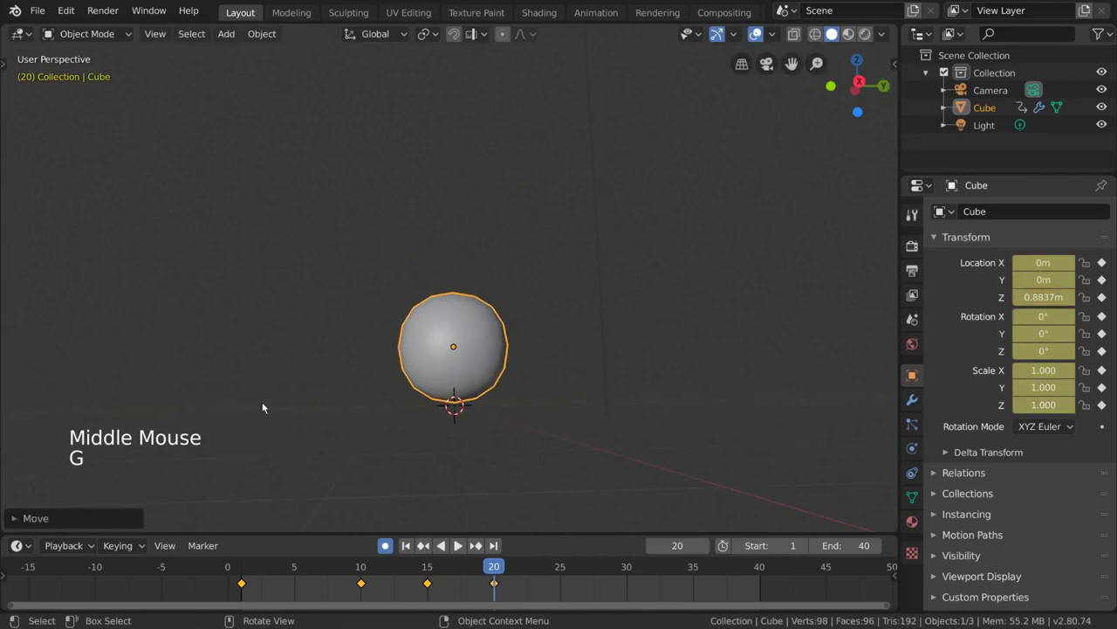
pyautogui.middleClick(571, 414)
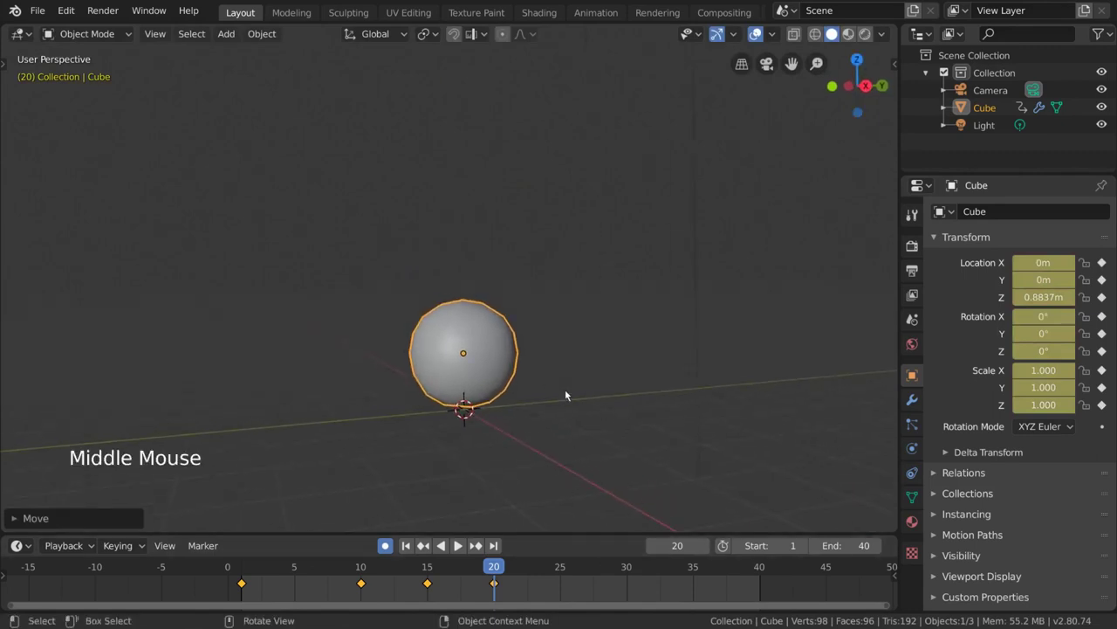
pyautogui.click(502, 583)
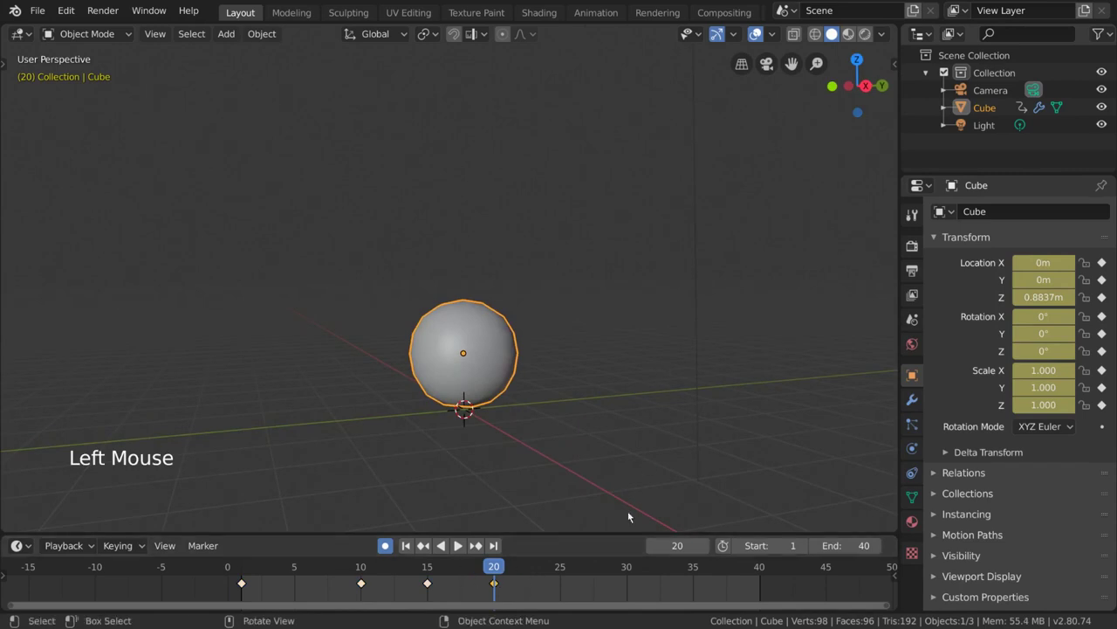
# - Select the frame-10 low-position keyframe and jump the playhead to frame 10
pyautogui.rightClick(586, 584)
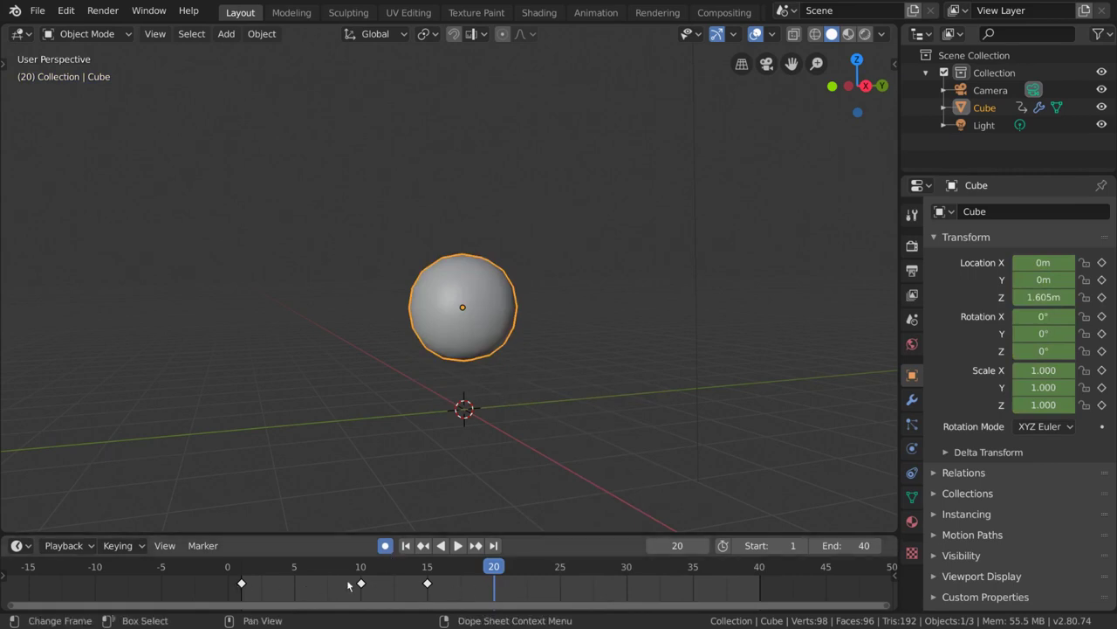
pyautogui.click(365, 591)
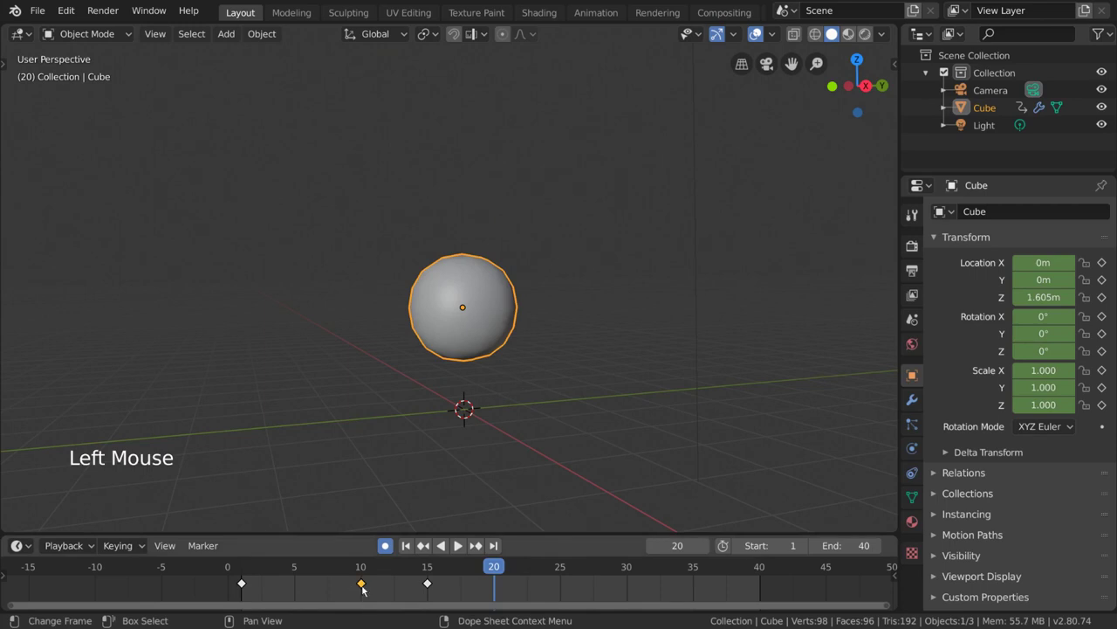
pyautogui.click(367, 570)
pyautogui.middleClick(523, 391)
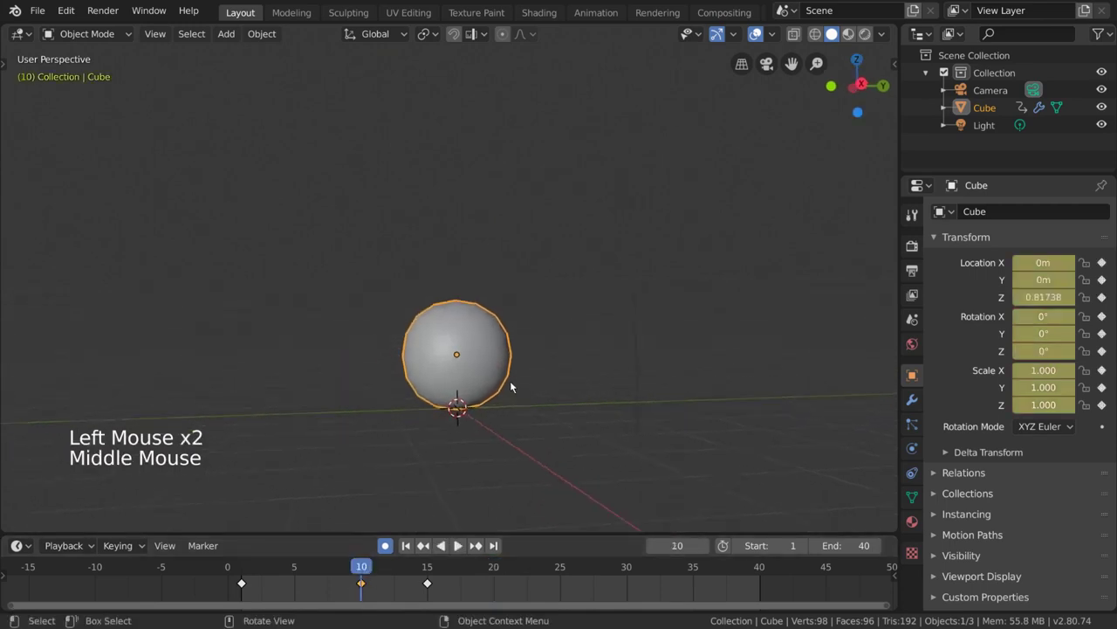
pyautogui.middleClick(517, 385)
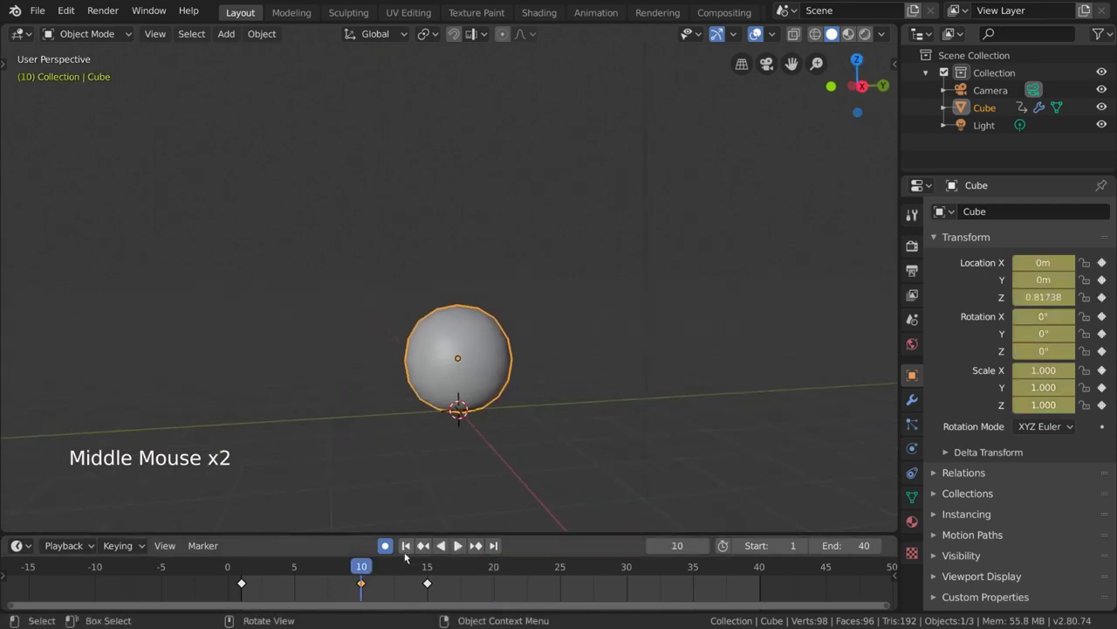
# - Duplicate the frame-10 keyframe and place the copy at frame 20
pyautogui.click(372, 586)
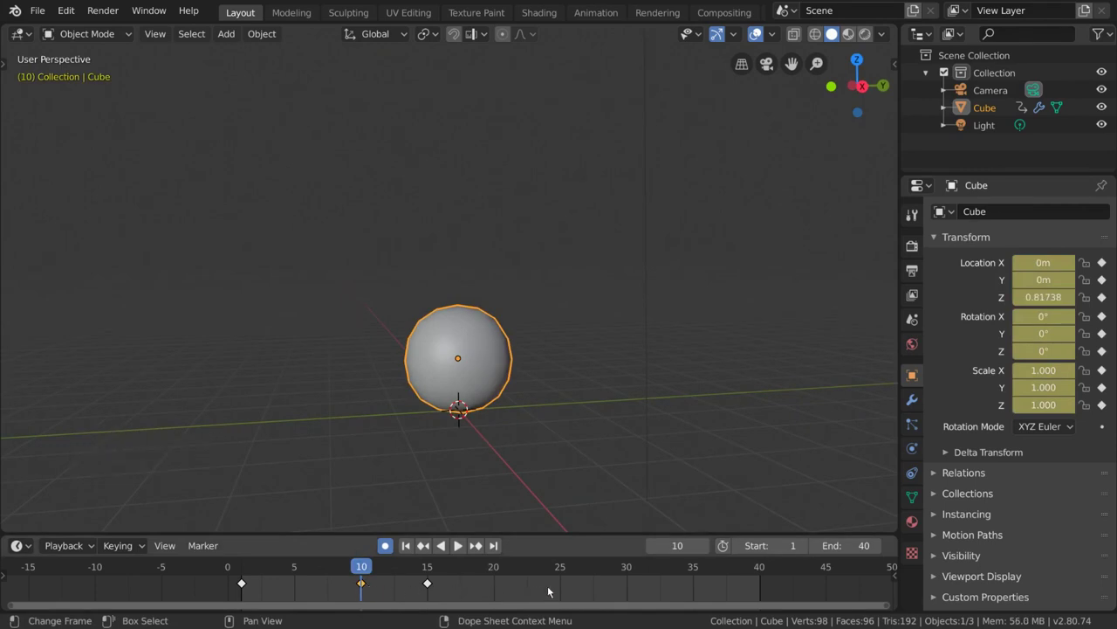
pyautogui.rightClick(555, 589)
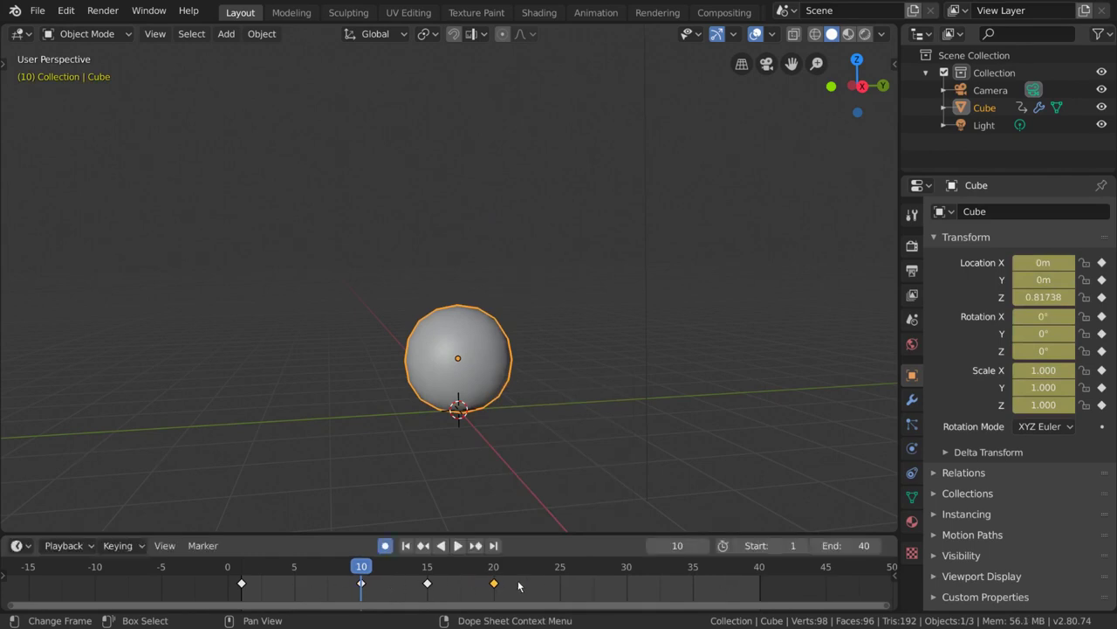
# - Play the bounce animation looping through frames 1–40 while orbiting around the sphere
pyautogui.press('shift+d')
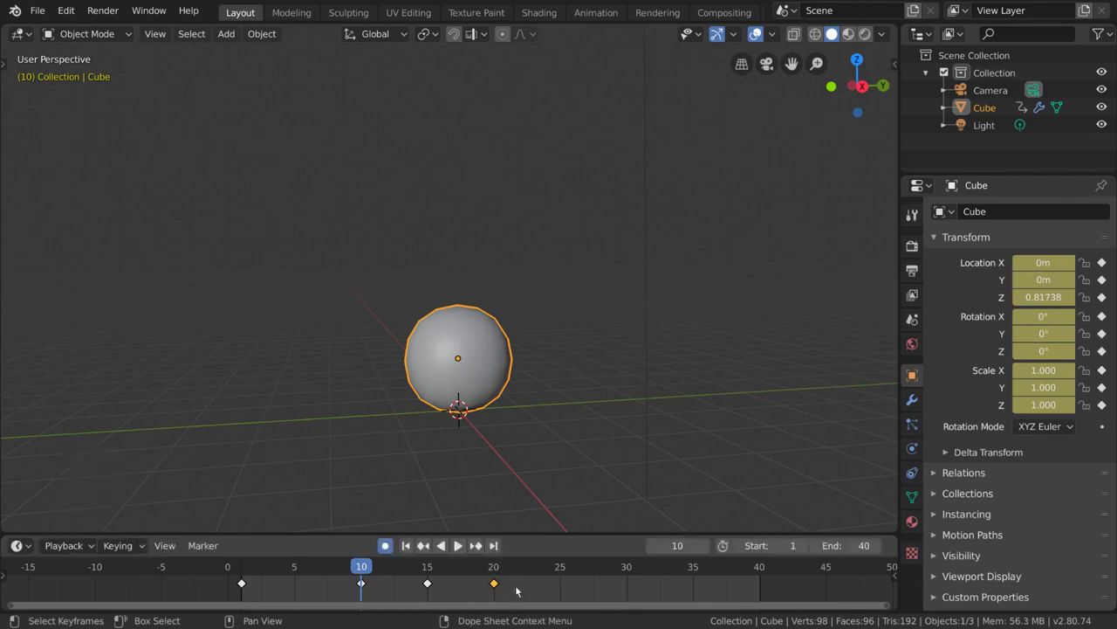
pyautogui.press('space')
pyautogui.scroll(-3)
pyautogui.middleClick(617, 341)
pyautogui.scroll(-3)
pyautogui.middleClick(627, 397)
pyautogui.middleClick(644, 396)
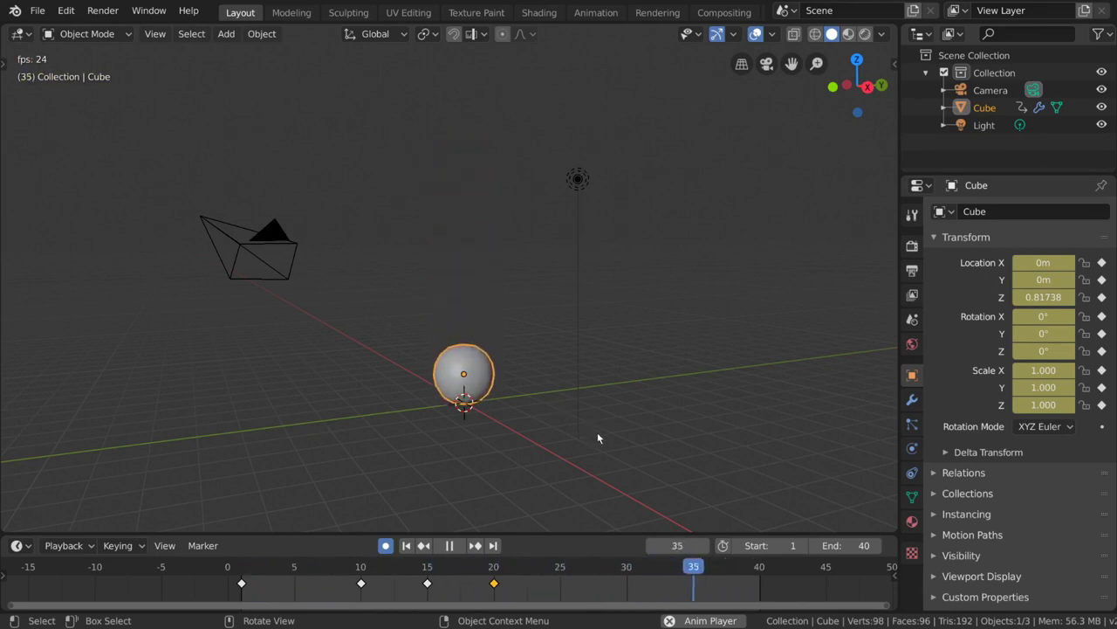
# - Stop playback at frame 1 and select the ground keyframes at frames 10 and 20
pyautogui.press('space')
pyautogui.click(429, 572)
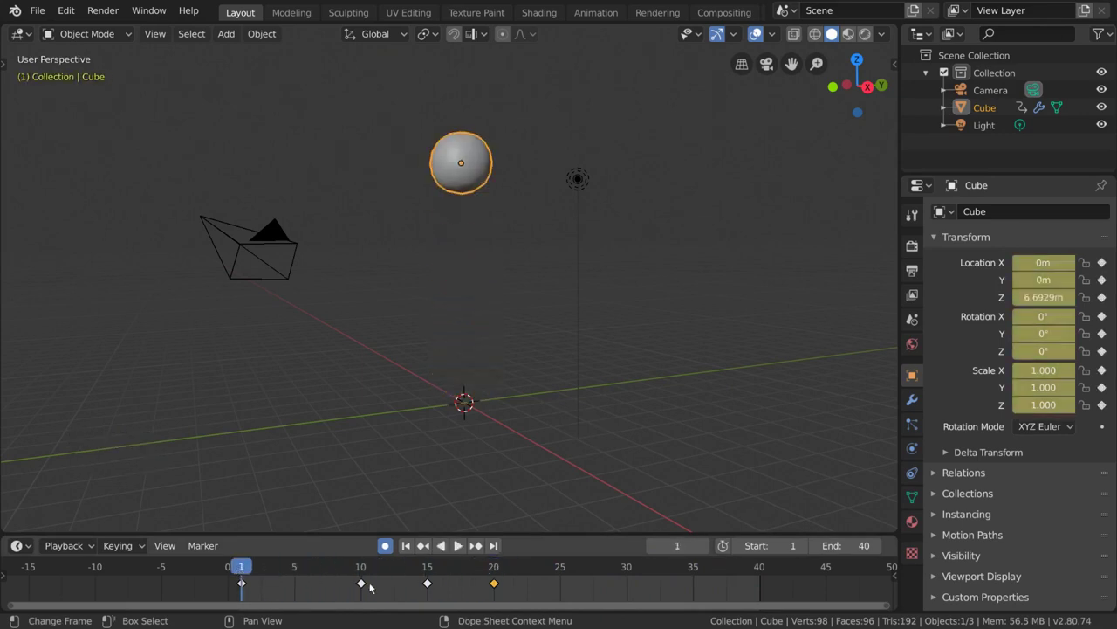
pyautogui.click(366, 591)
pyautogui.click(499, 585)
pyautogui.rightClick(579, 585)
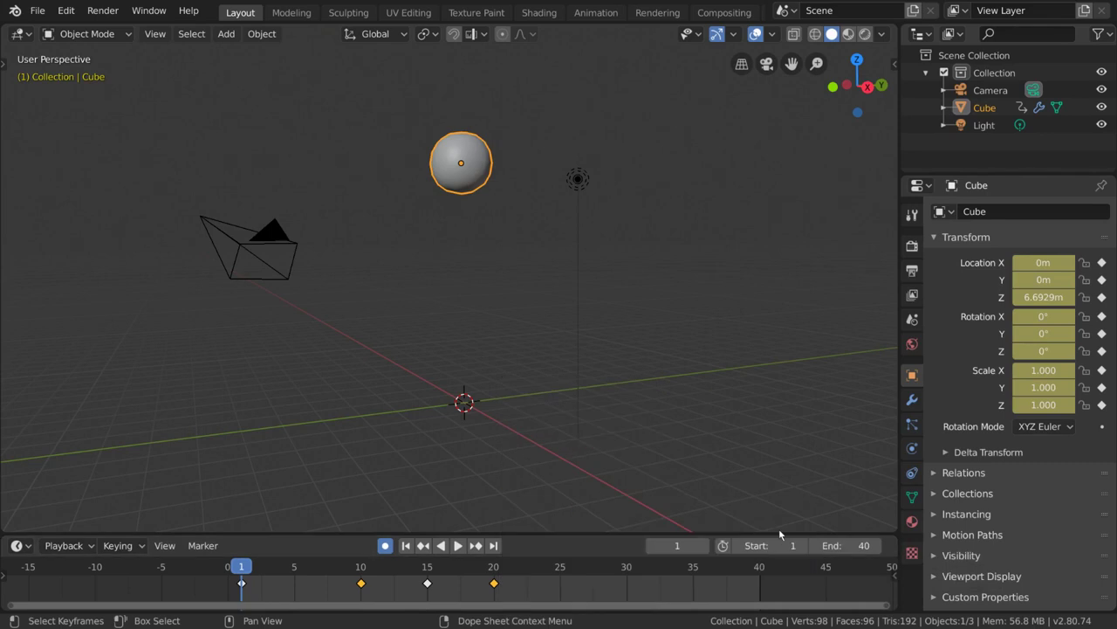
# - Replay briefly, then set the selected keyframes to Vector handles (V) for a sharp bounce
pyautogui.press('space')
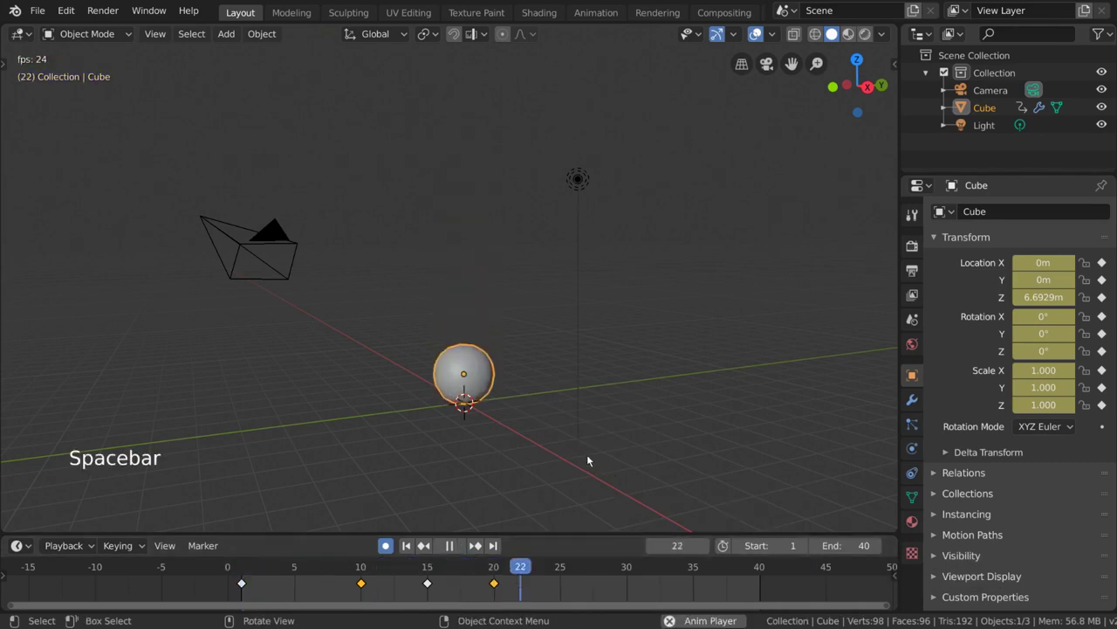
pyautogui.press('space')
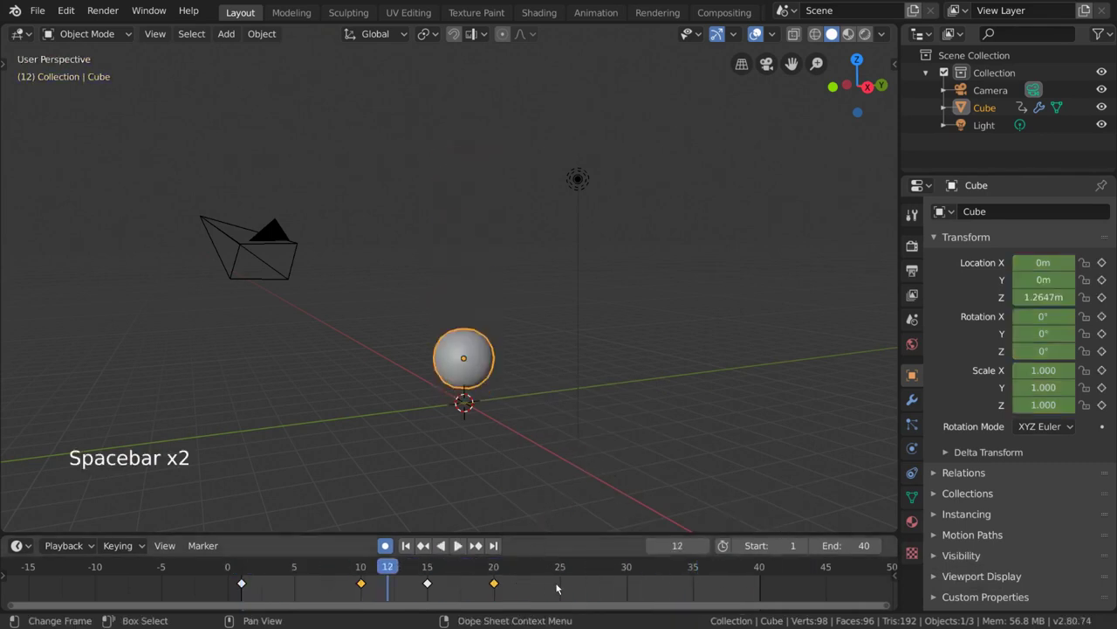
pyautogui.press('v')
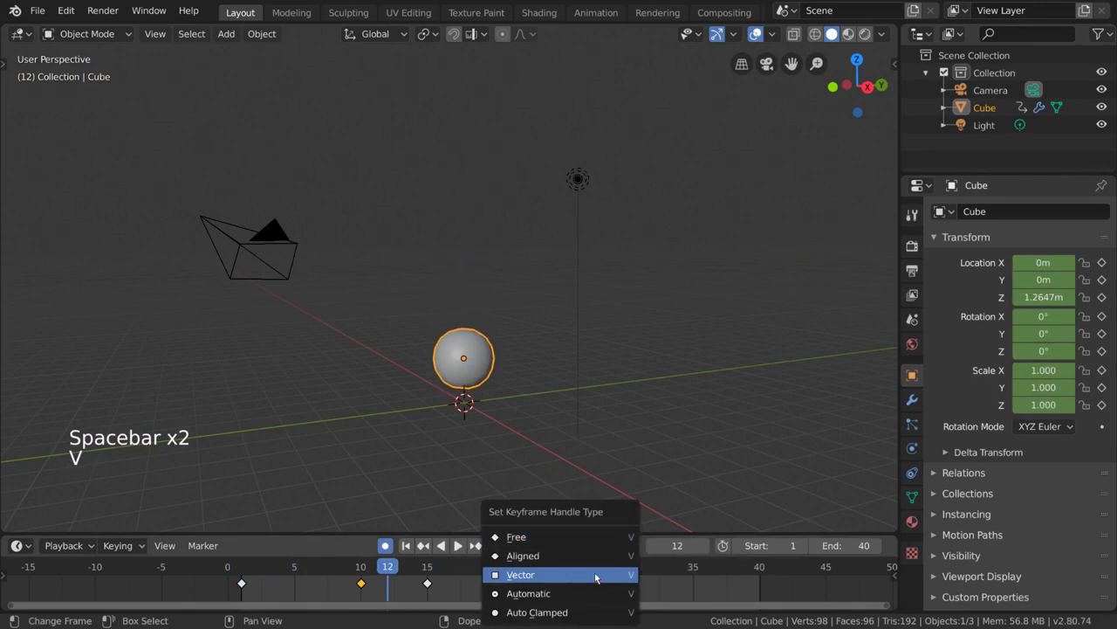
# - Resume playback, pan the Timeline and select all four keyframes with A
pyautogui.press('space')
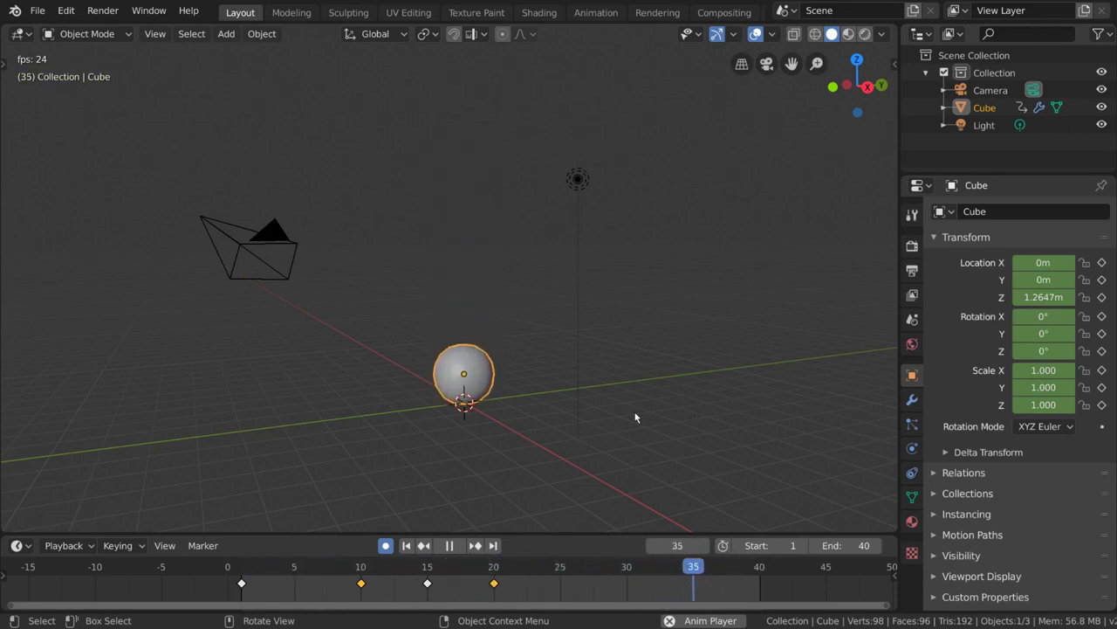
pyautogui.middleClick(493, 595)
pyautogui.press('a')
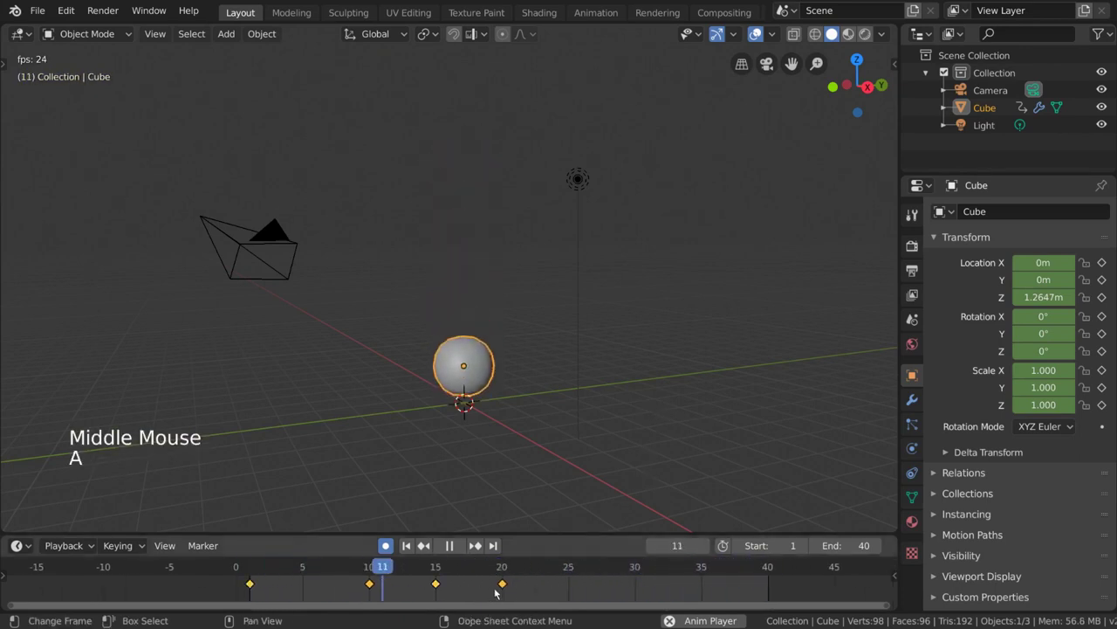
pyautogui.scroll(-3)
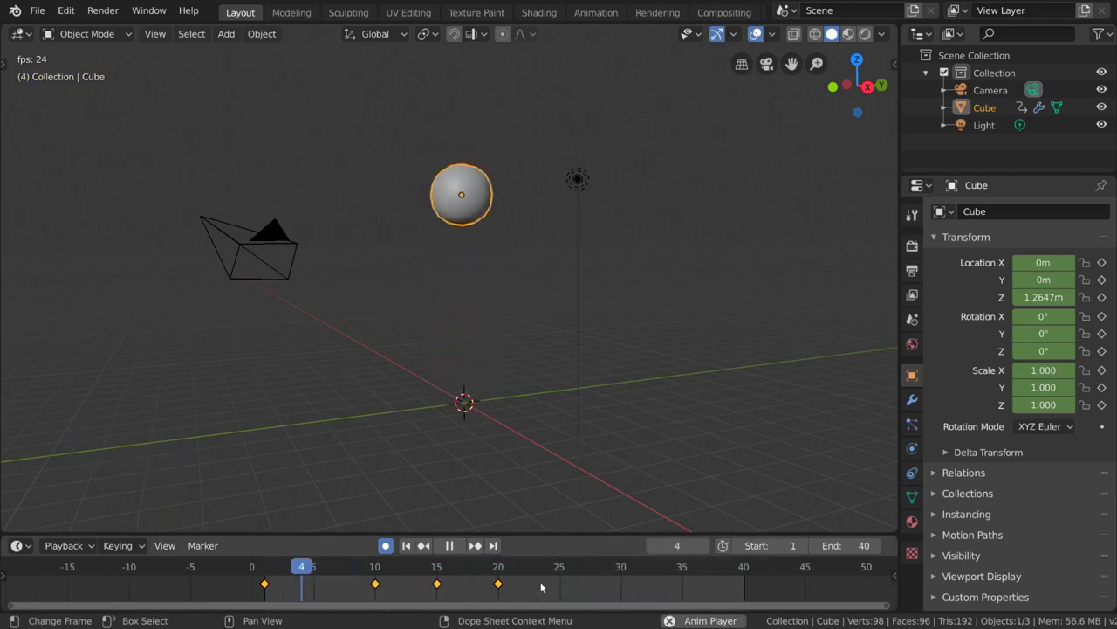
# - Stop playback, select all keys and scale them from frame 1 so they land at 1, 19, 29 and 39
pyautogui.press('space')
pyautogui.click(493, 570)
pyautogui.click(374, 591)
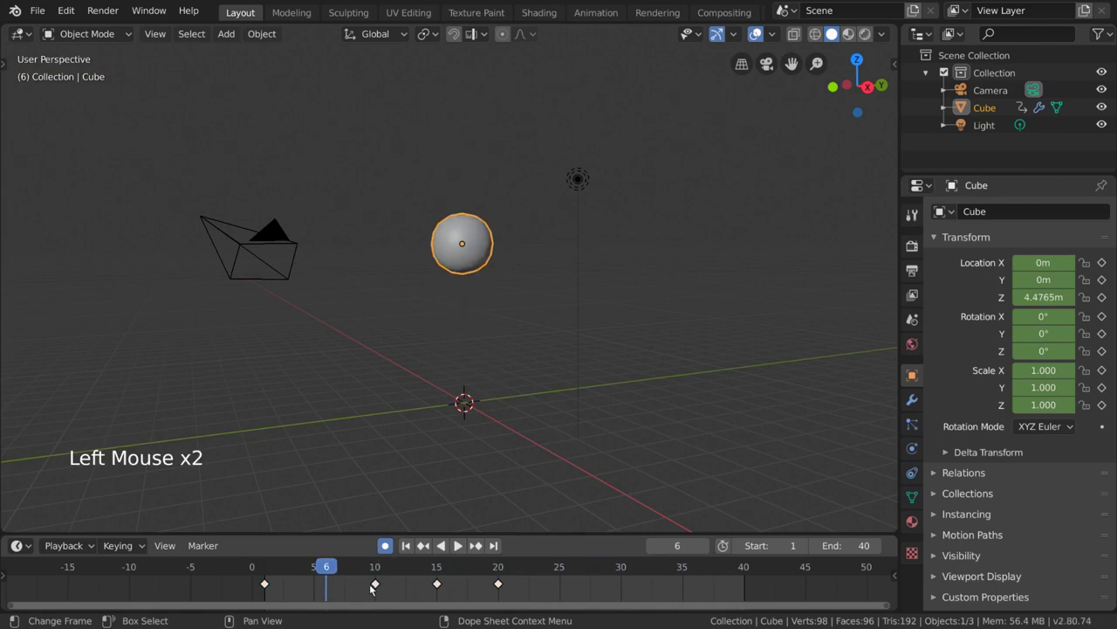
pyautogui.press('a')
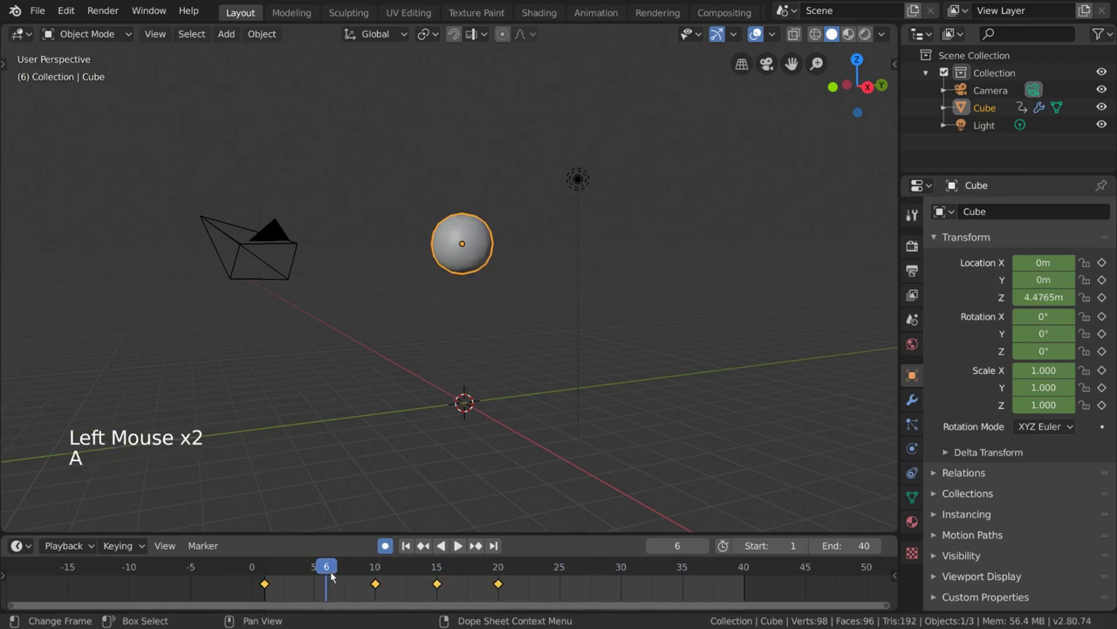
pyautogui.click(325, 571)
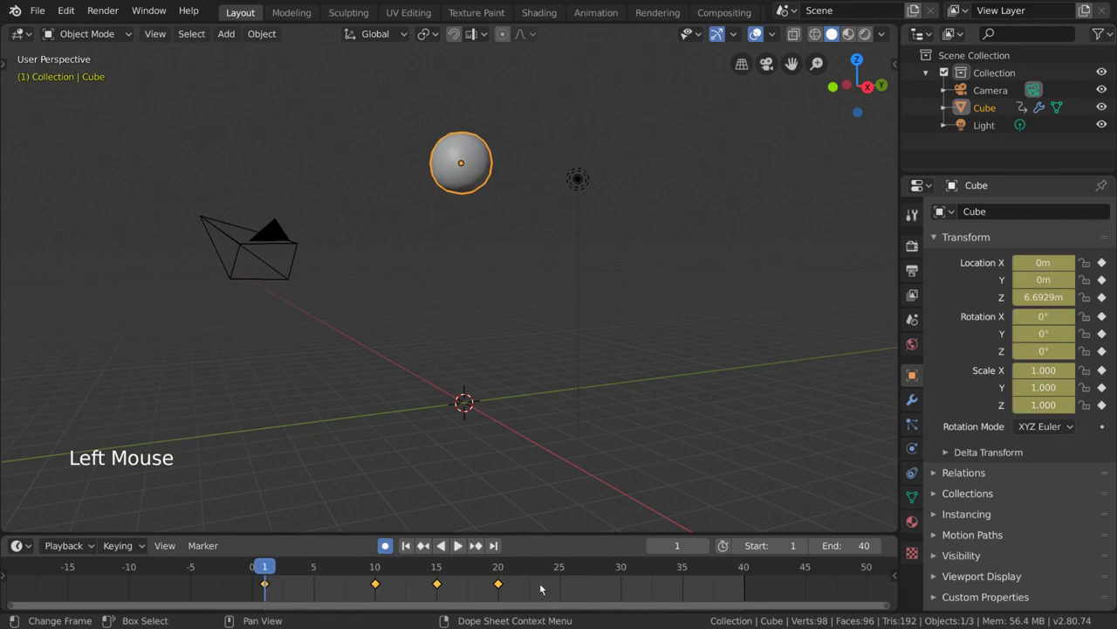
pyautogui.press('s')
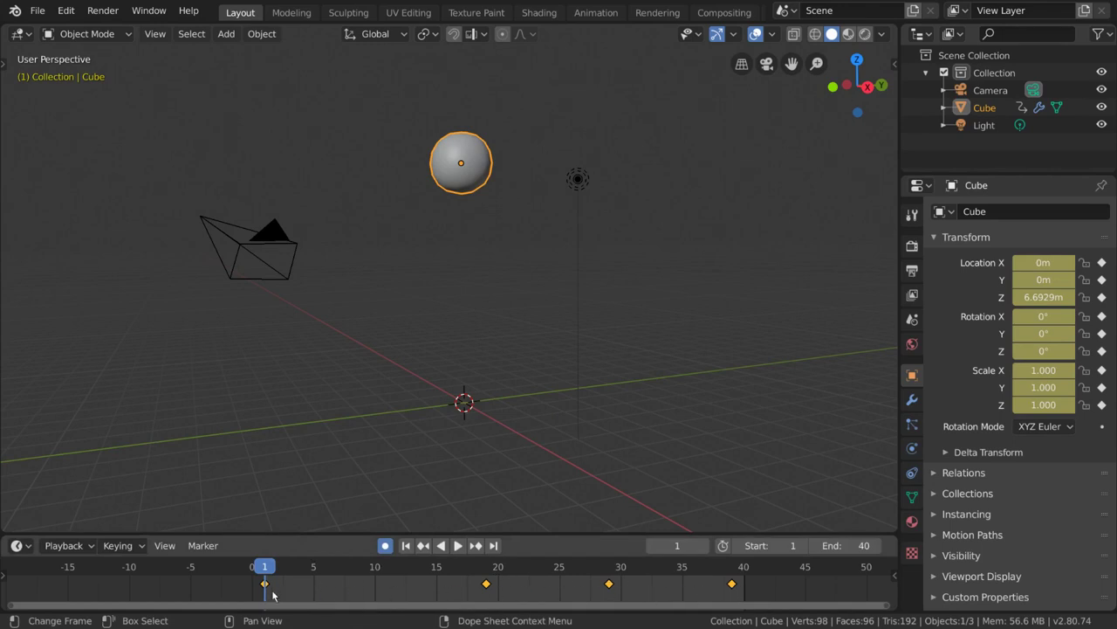
# - Play the stretched bounce animation within the frame 1–40 preview range
pyautogui.press('space')
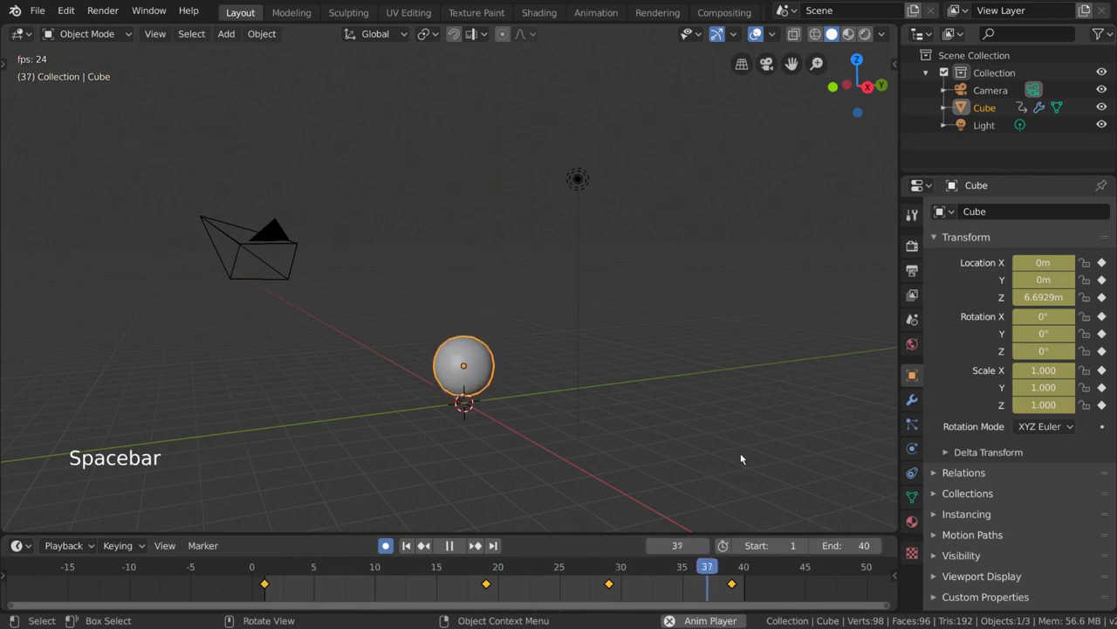
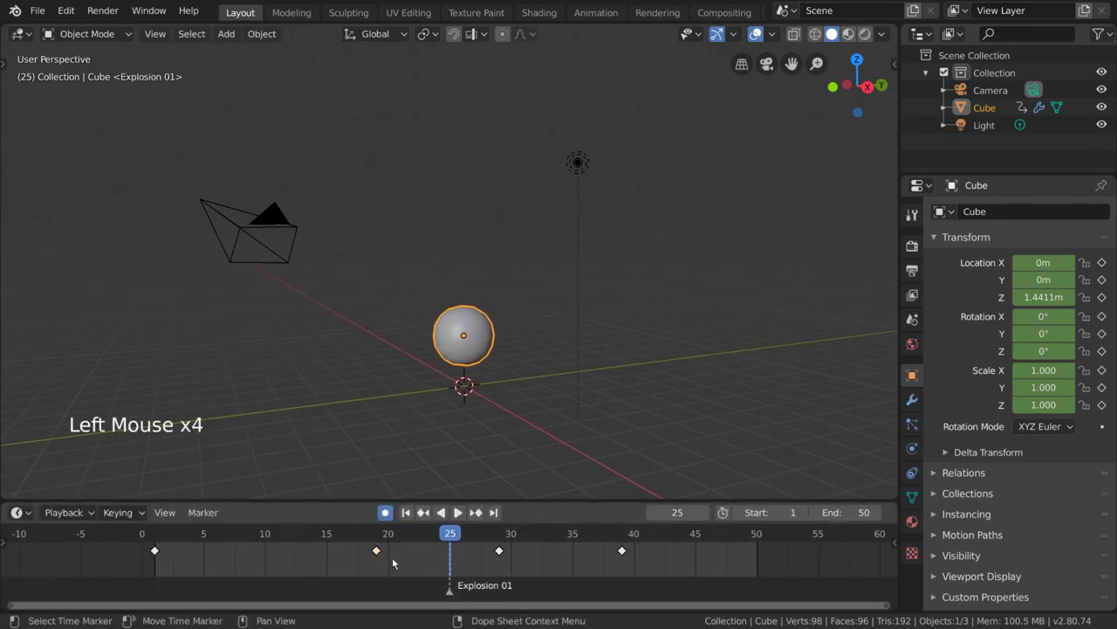
# - Settle the keyframe onto frame 20 and move the current frame to 36
pyautogui.click(383, 554)
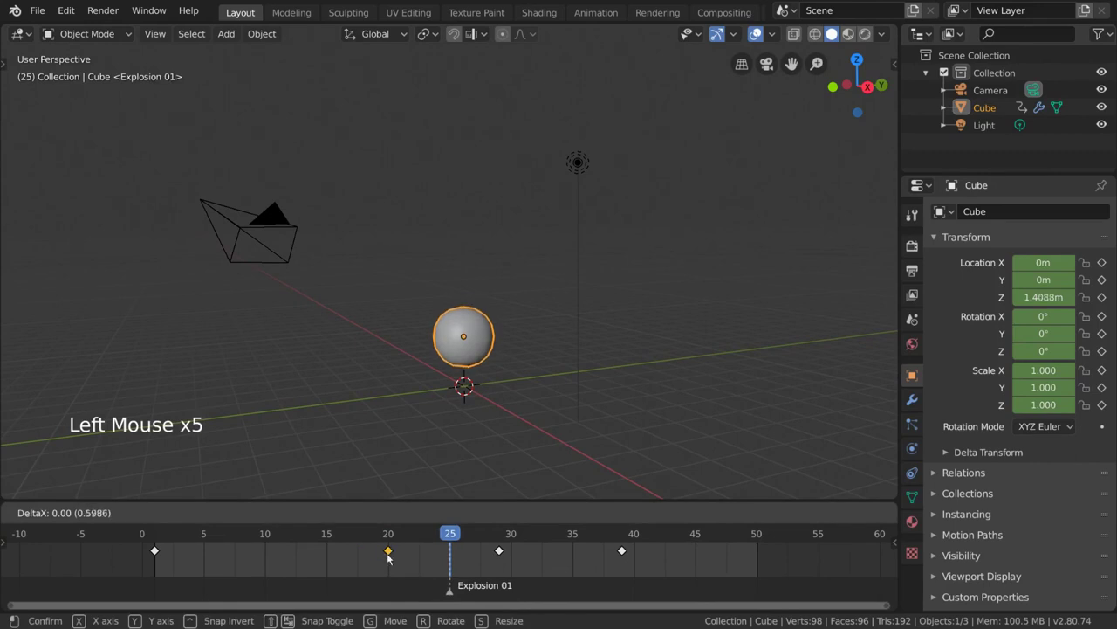
pyautogui.click(455, 596)
pyautogui.click(481, 540)
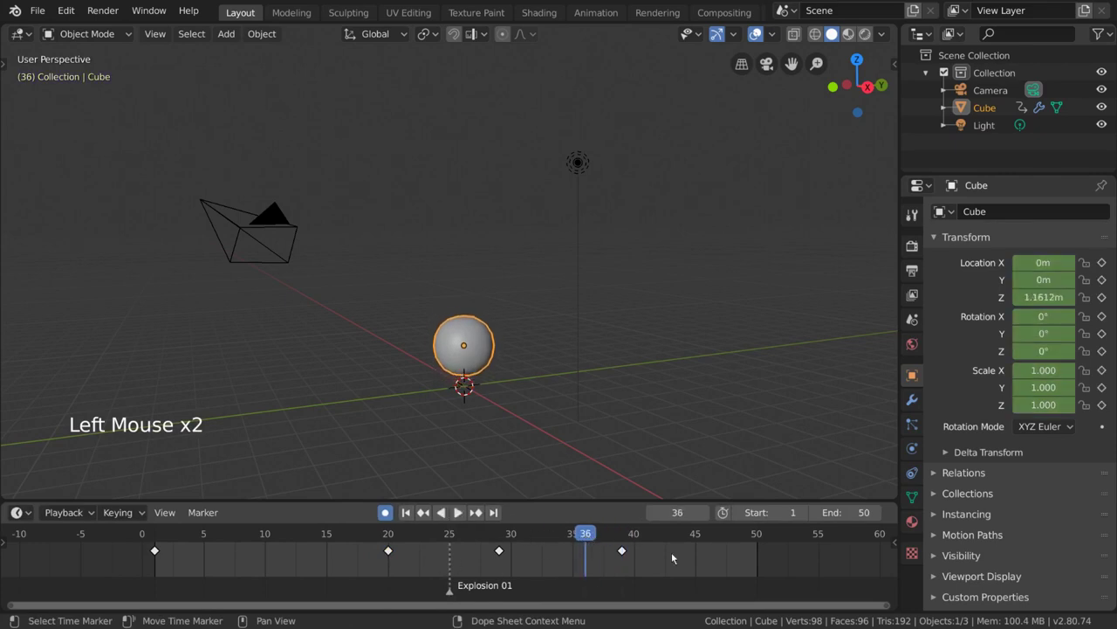
# - Add a marker at frame 36 and rename it Explosion 02
pyautogui.press('m')
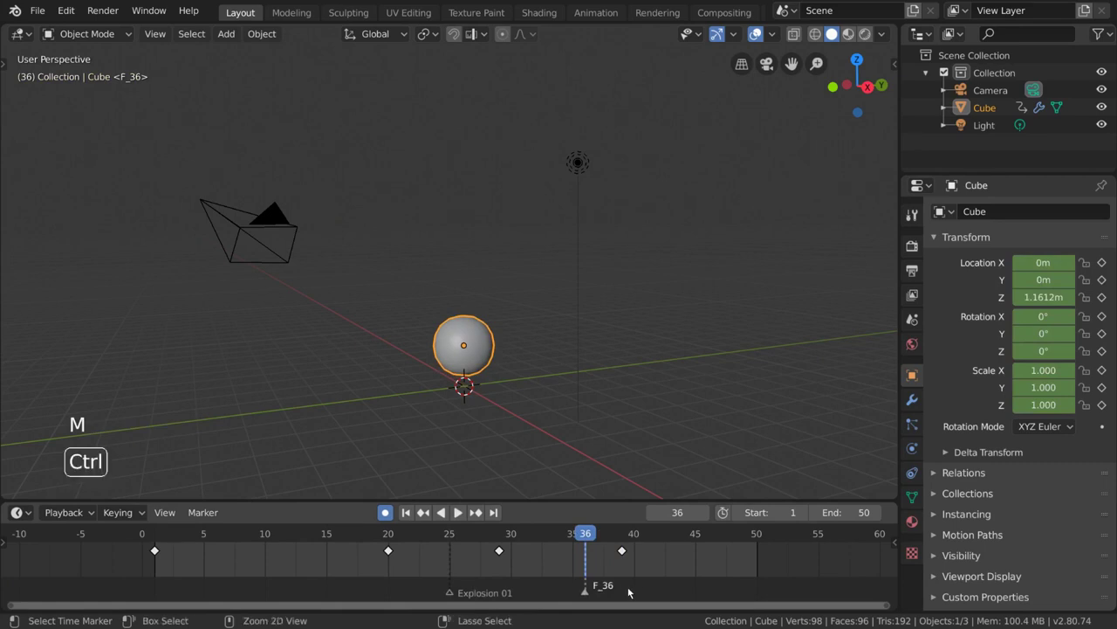
pyautogui.press('ctrl+m')
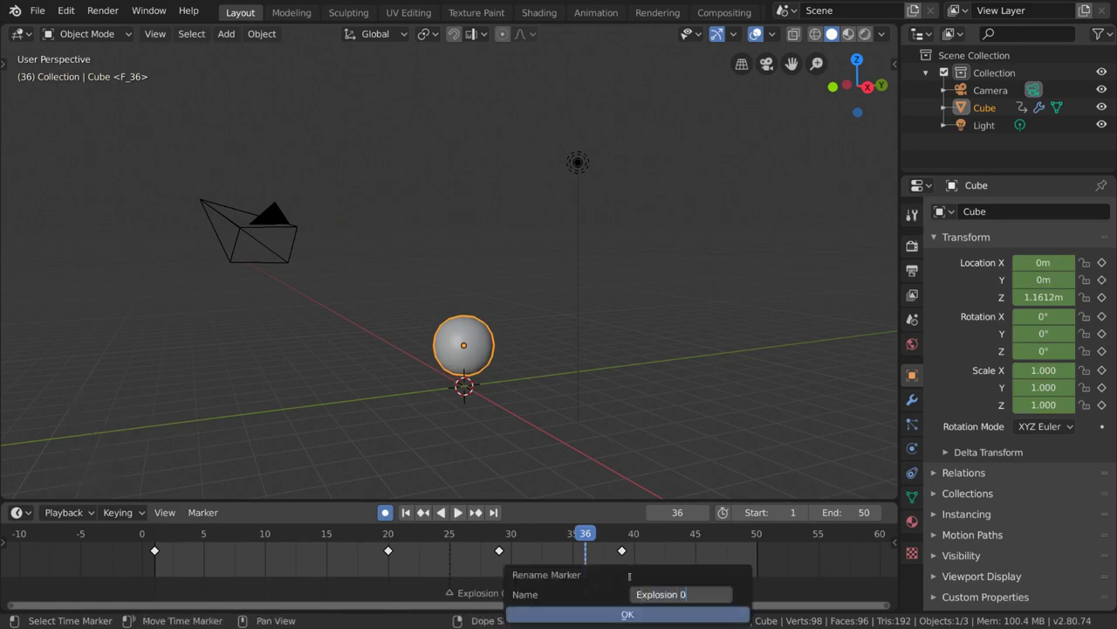
pyautogui.press('Return')
# - Move the Explosion 02 marker from frame 36 to around frame 43, past the last keyframe
pyautogui.middleClick(622, 591)
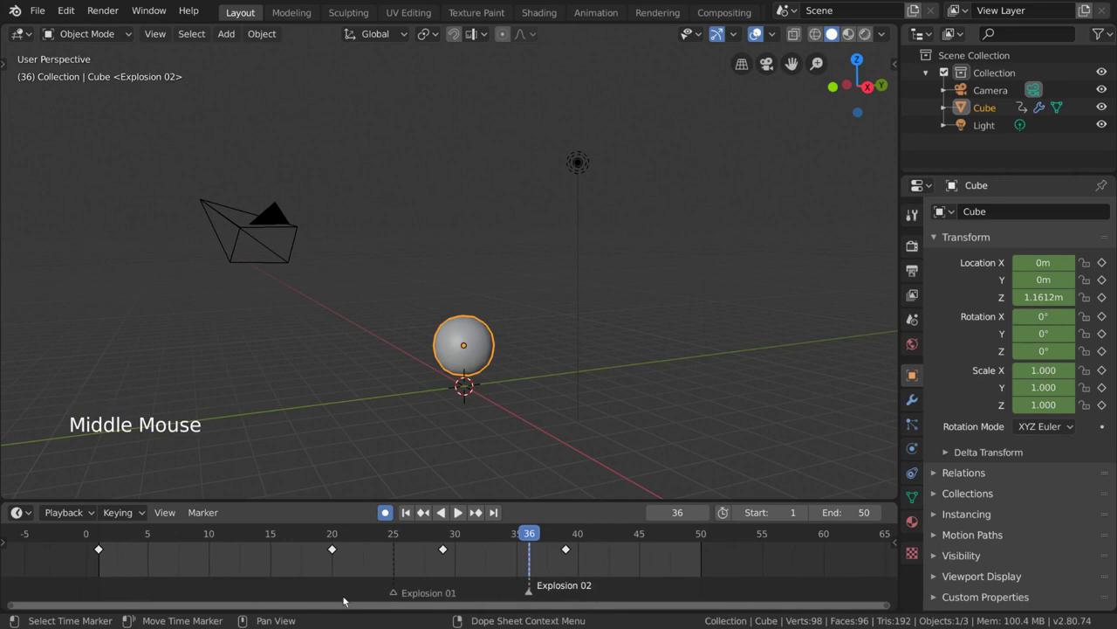
pyautogui.click(534, 596)
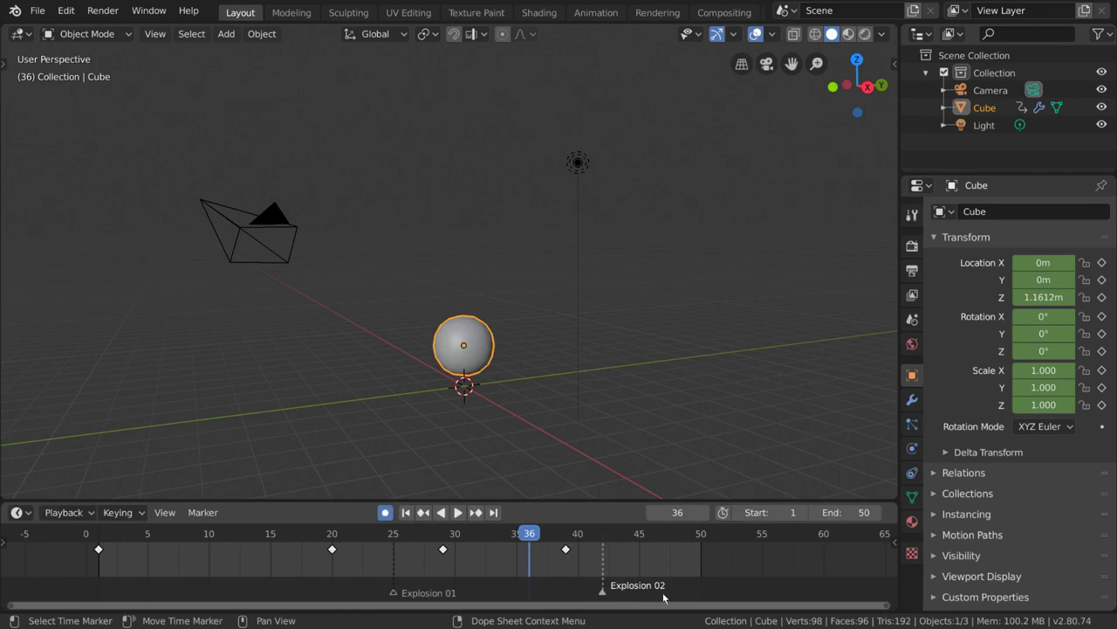
pyautogui.press('g')
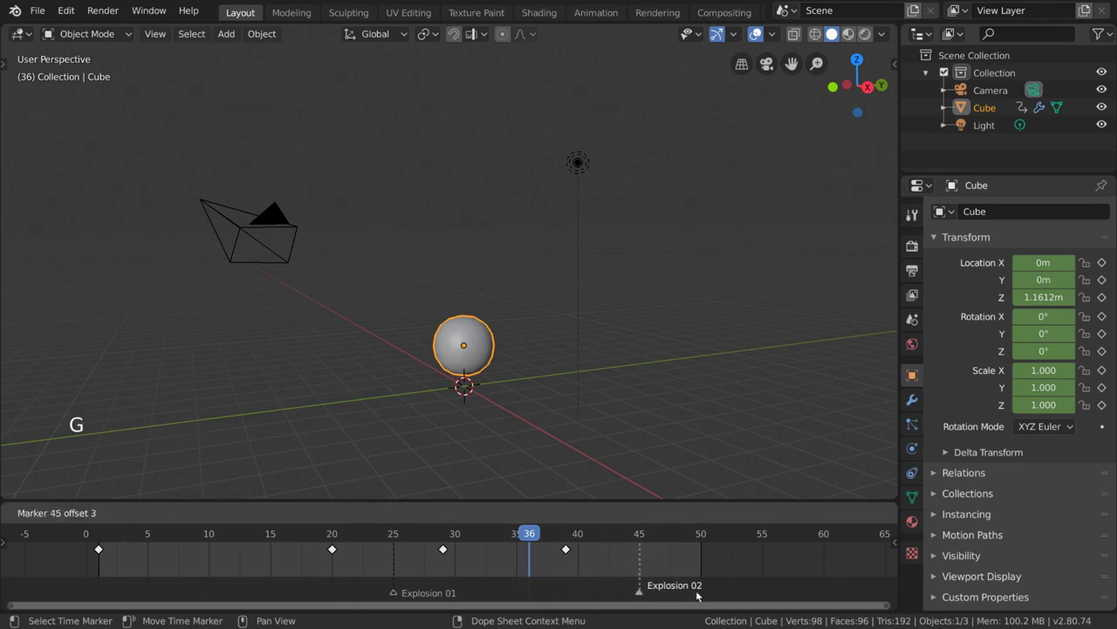
pyautogui.press('g')
pyautogui.press('g')
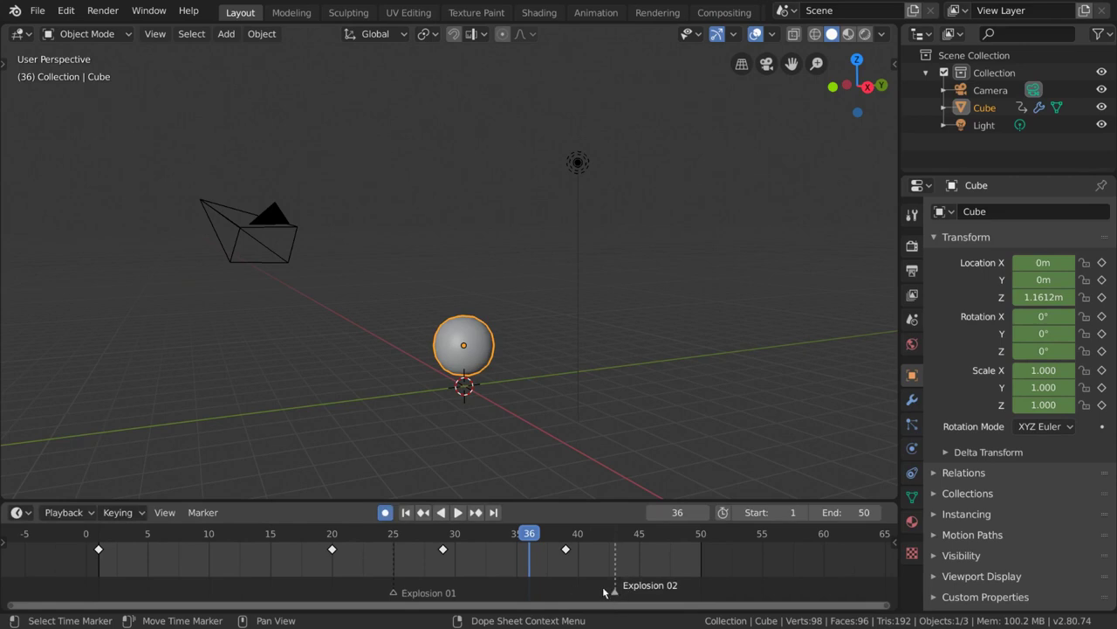
pyautogui.click(218, 519)
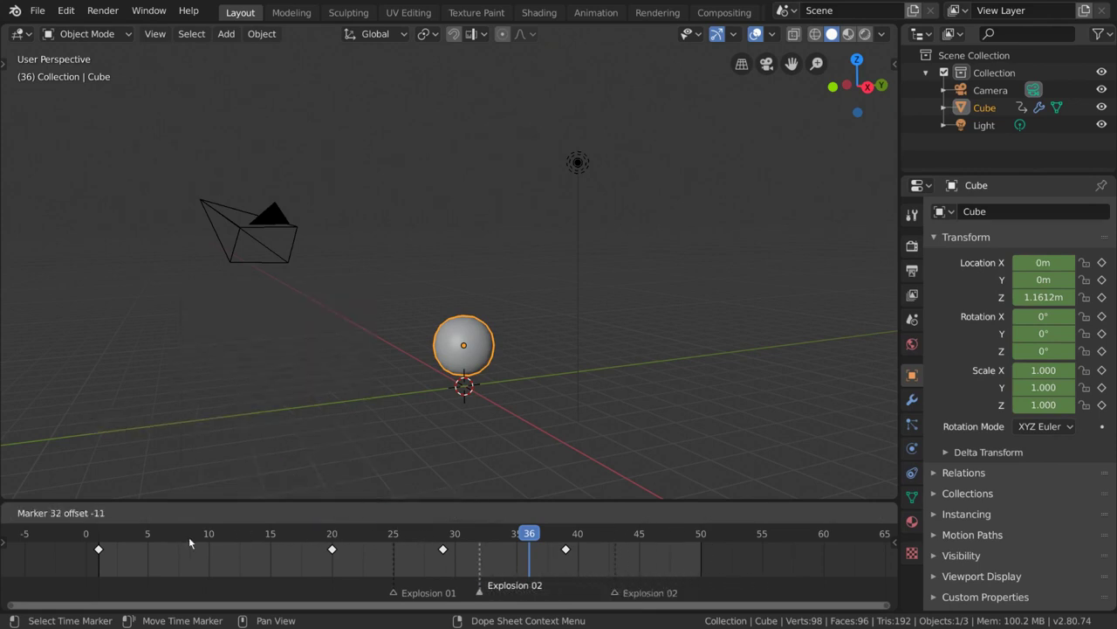
pyautogui.press('shift+d')
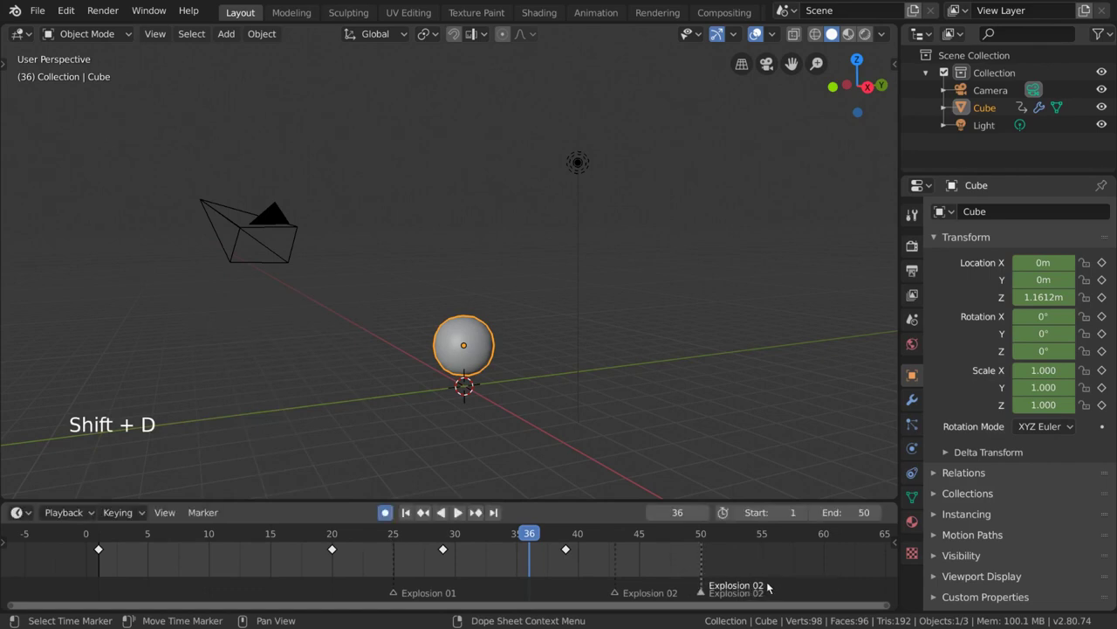
pyautogui.press('g')
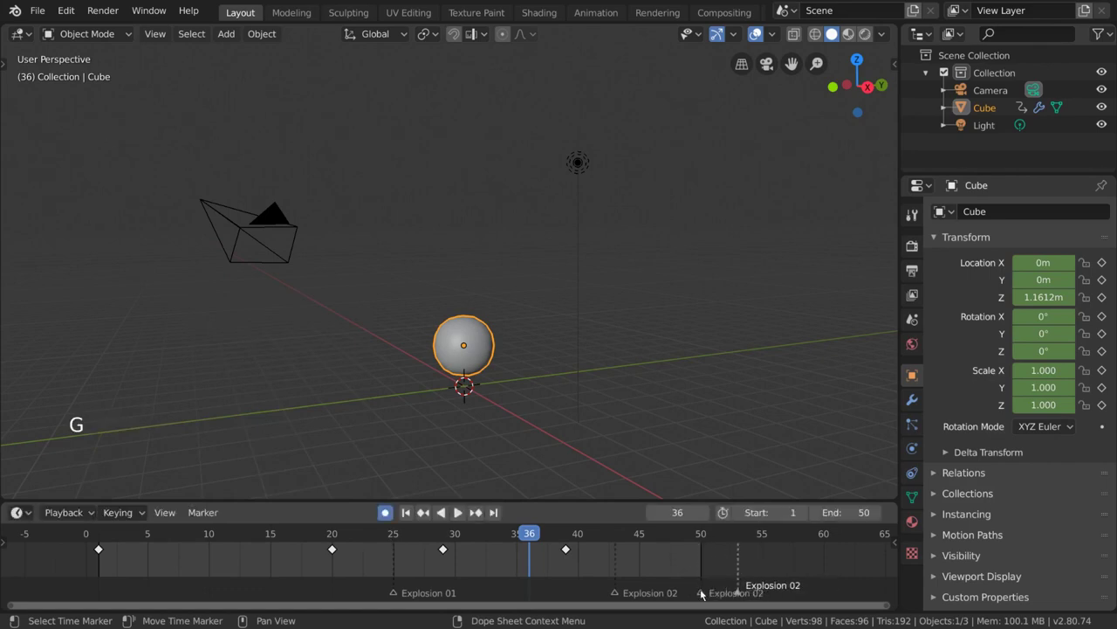
pyautogui.click(701, 598)
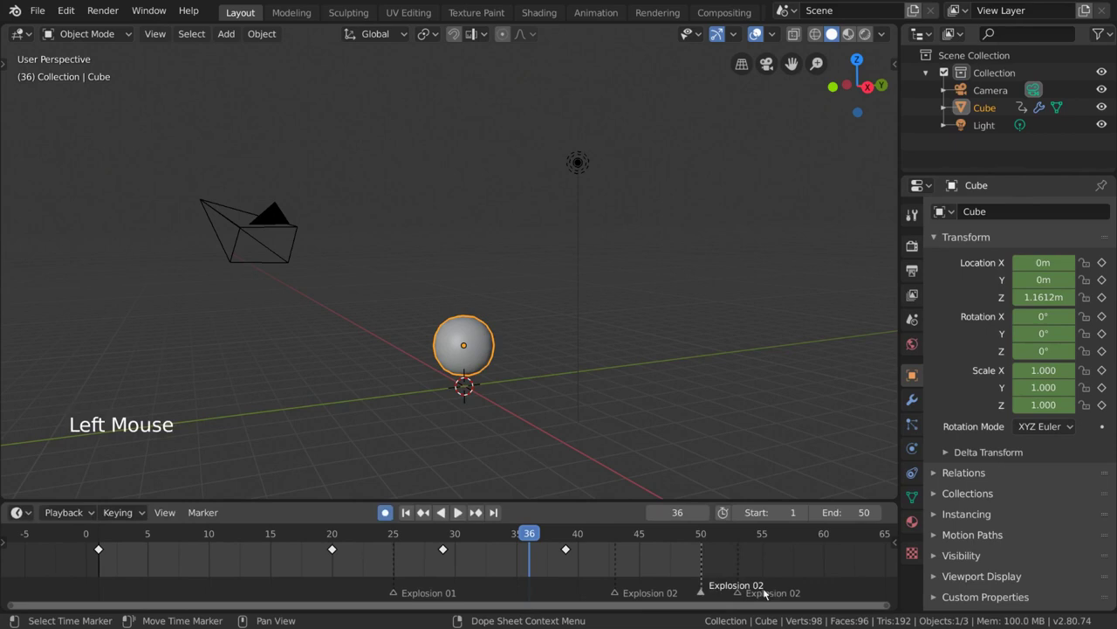
pyautogui.press('Delete')
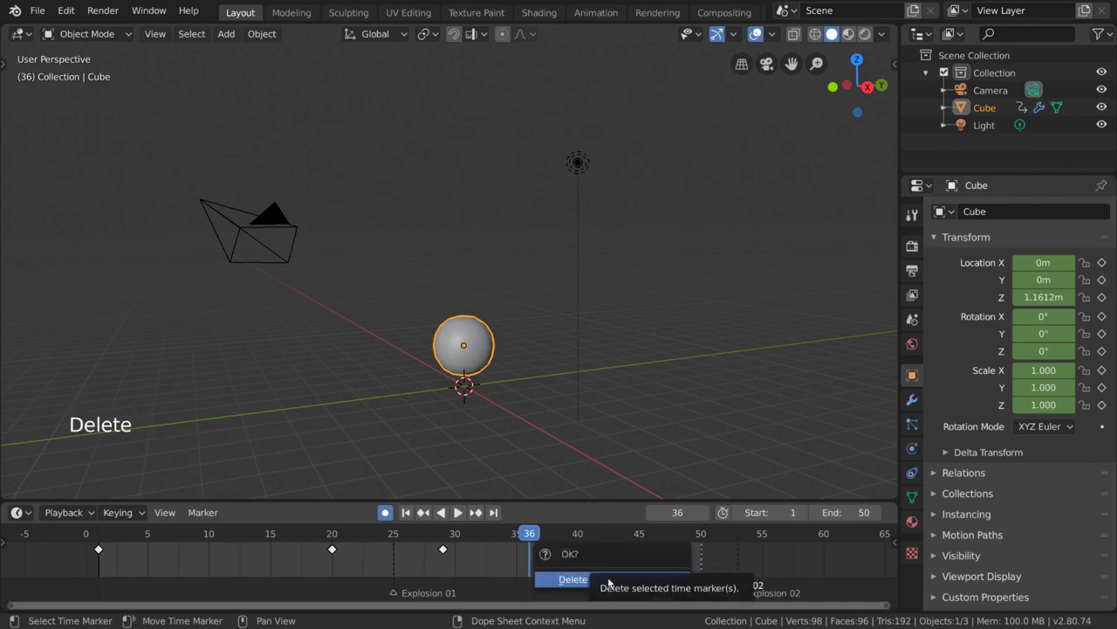
pyautogui.click(742, 594)
# - Play the bouncing animation looping on the timeline
pyautogui.press('x')
pyautogui.click(614, 600)
pyautogui.click(211, 519)
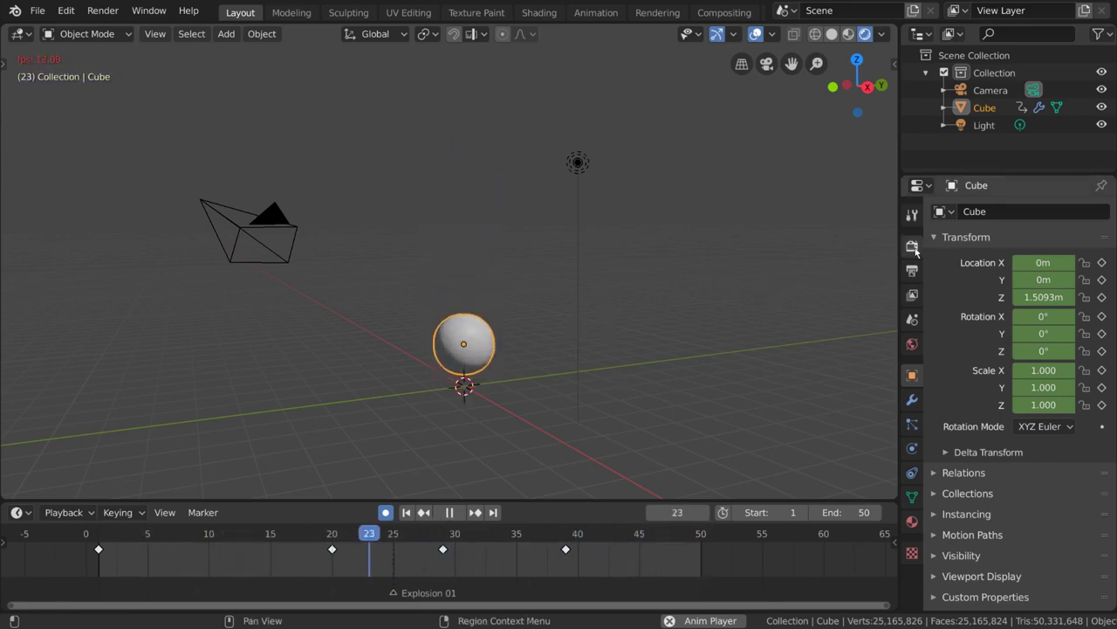
# - Show Output Properties with 1920×1080 resolution, frames 1–50 and 24 fps frame rate
pyautogui.click(923, 253)
pyautogui.click(920, 265)
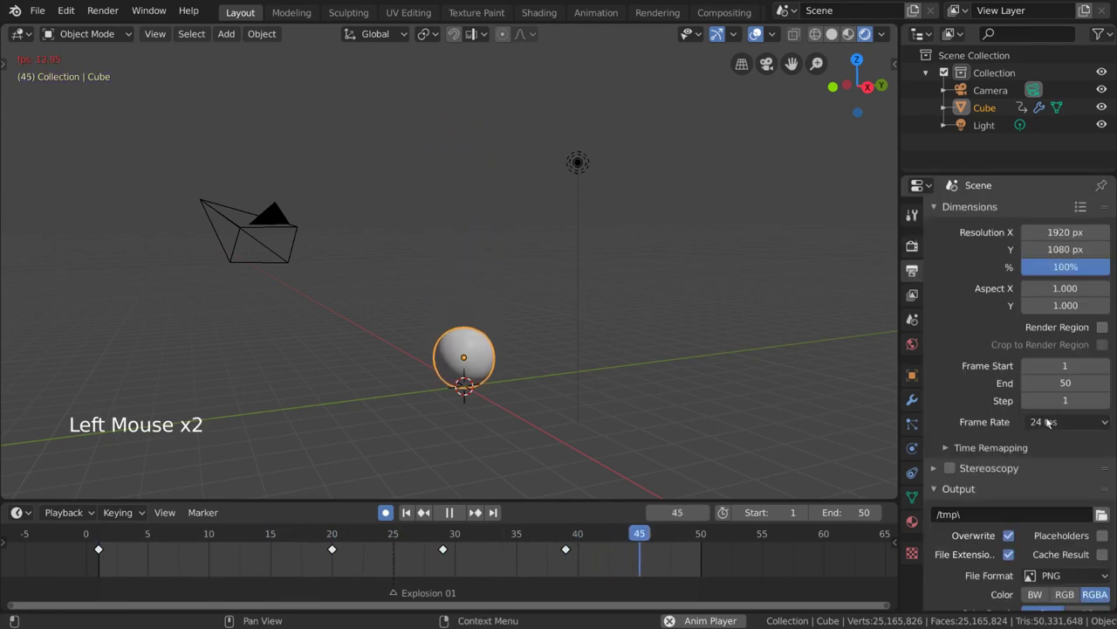
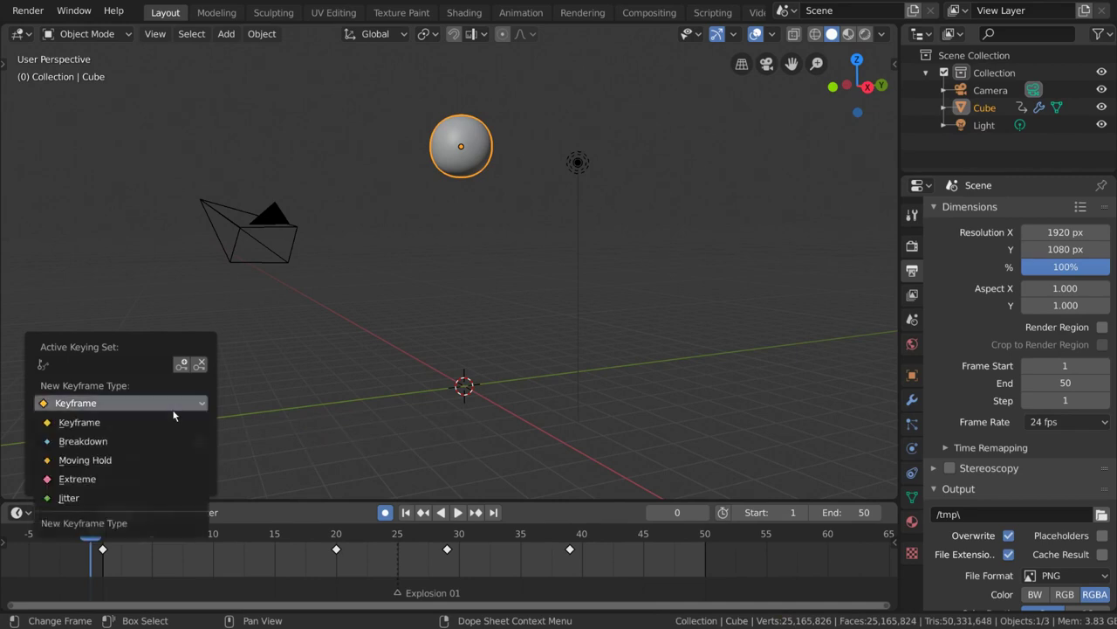
# - Insert a keyframe at frame 6 and move the playhead to frame 11
pyautogui.click(125, 531)
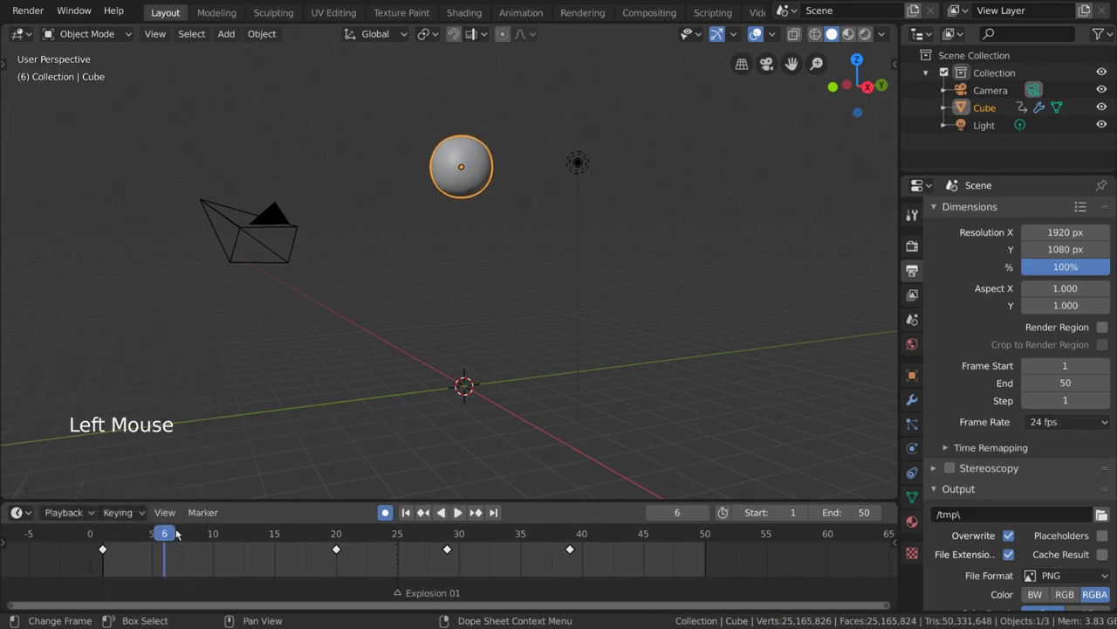
pyautogui.press('g')
pyautogui.click(230, 533)
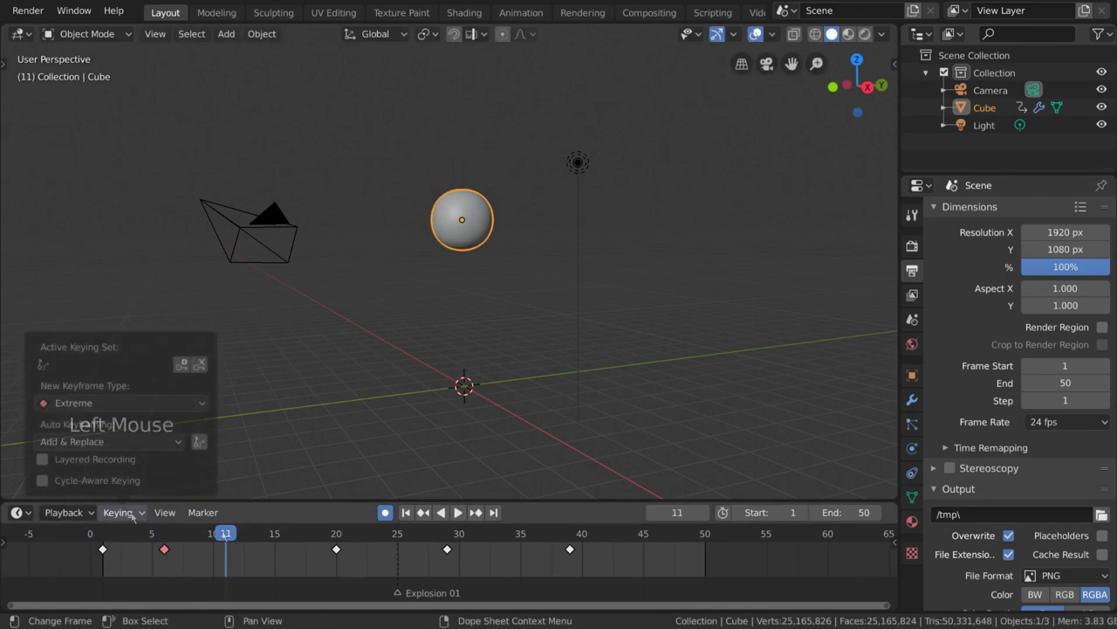
# - Set the frame 6 keyframe to the Breakdown keyframe type so it shows blue
pyautogui.click(221, 561)
pyautogui.click(166, 550)
pyautogui.rightClick(278, 558)
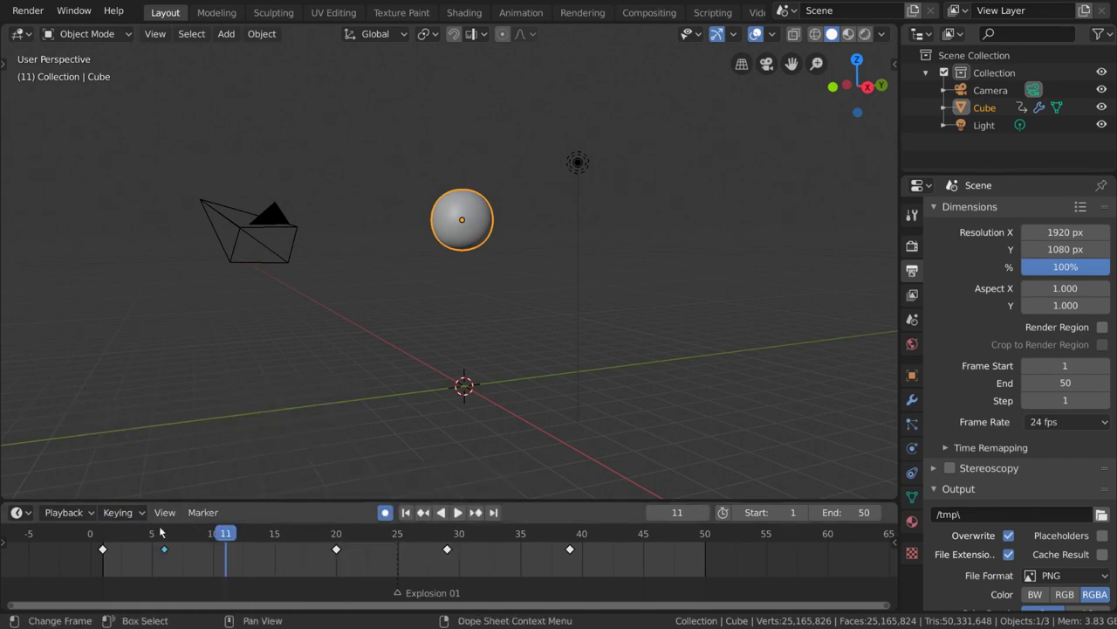
pyautogui.click(142, 514)
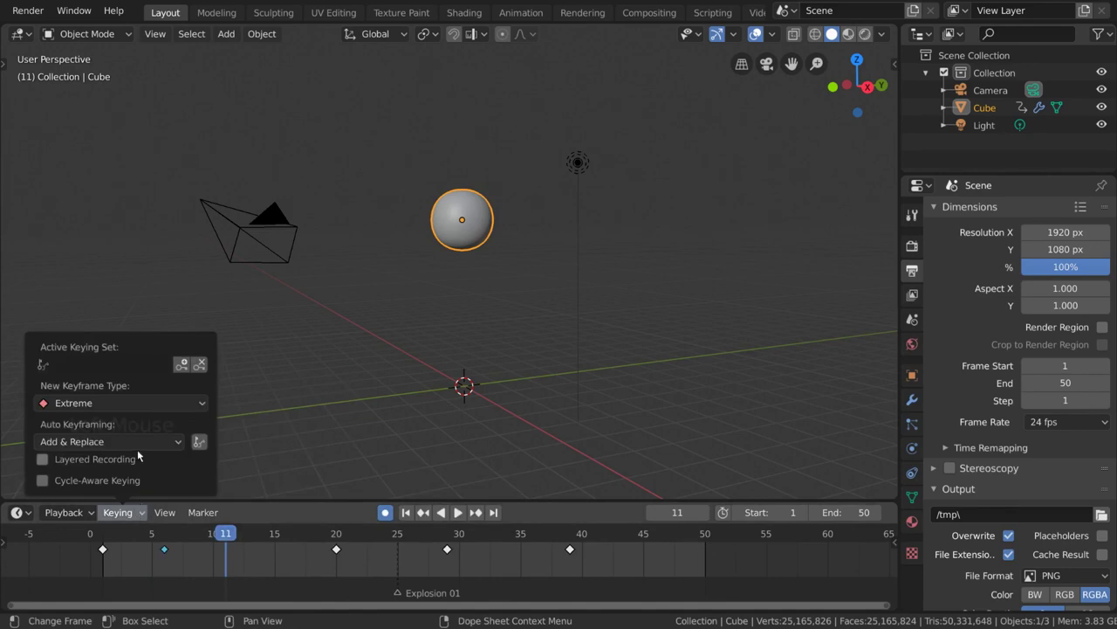